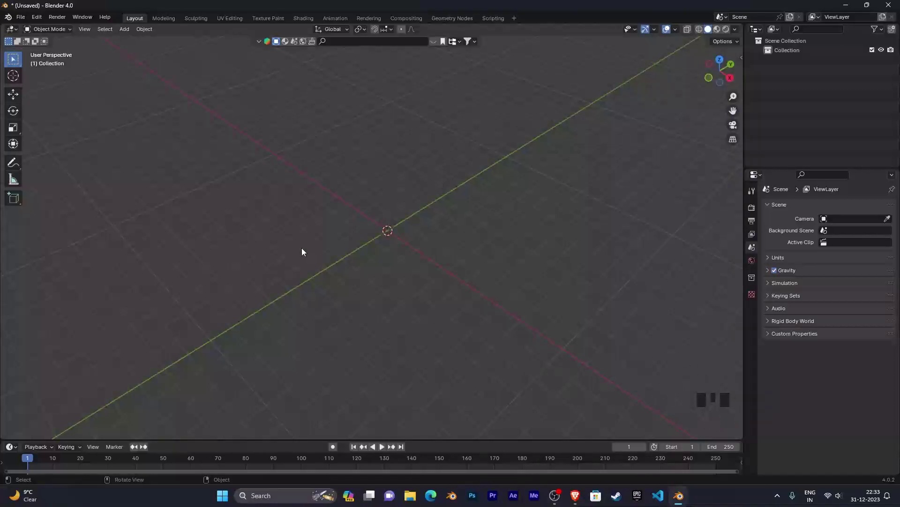
# Bring up the Add menu to insert a plane into the empty scene.
pyautogui.press('shift+a')
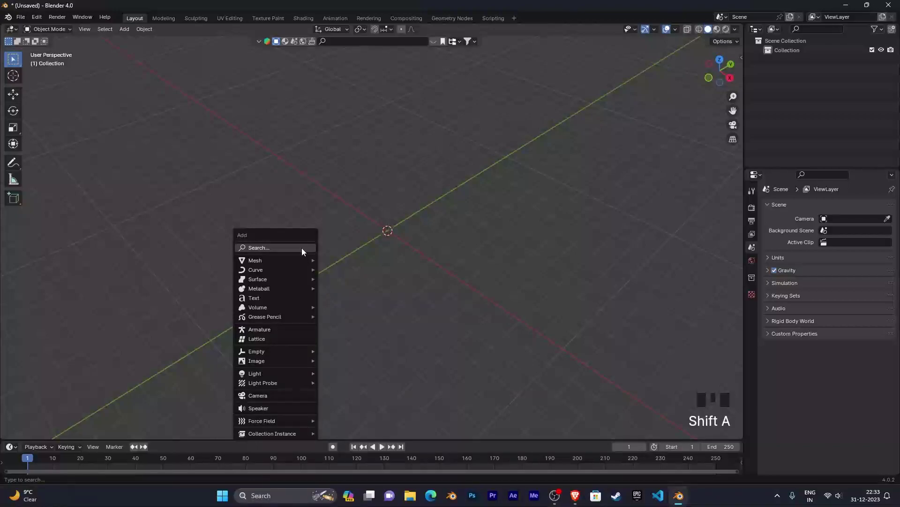
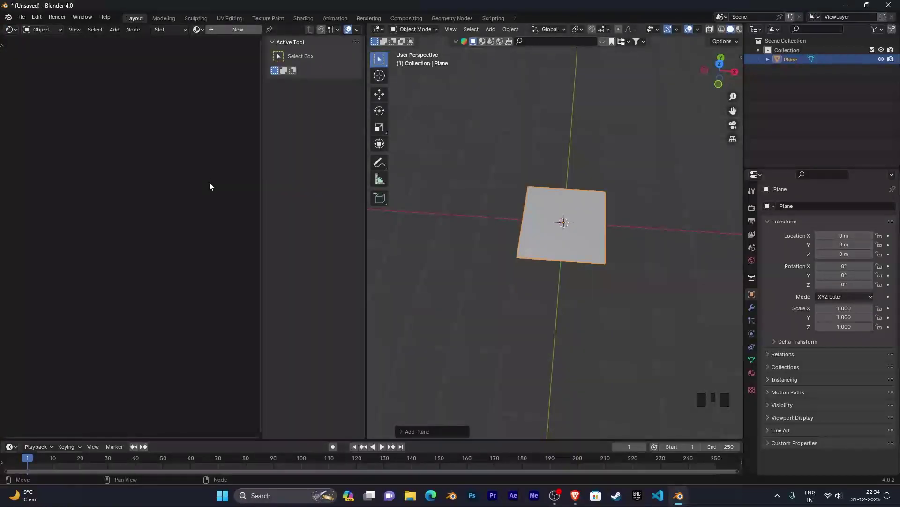
# Create a new material on the plane, keep its base colour white, and preview materials in the viewport.
pyautogui.press('n')
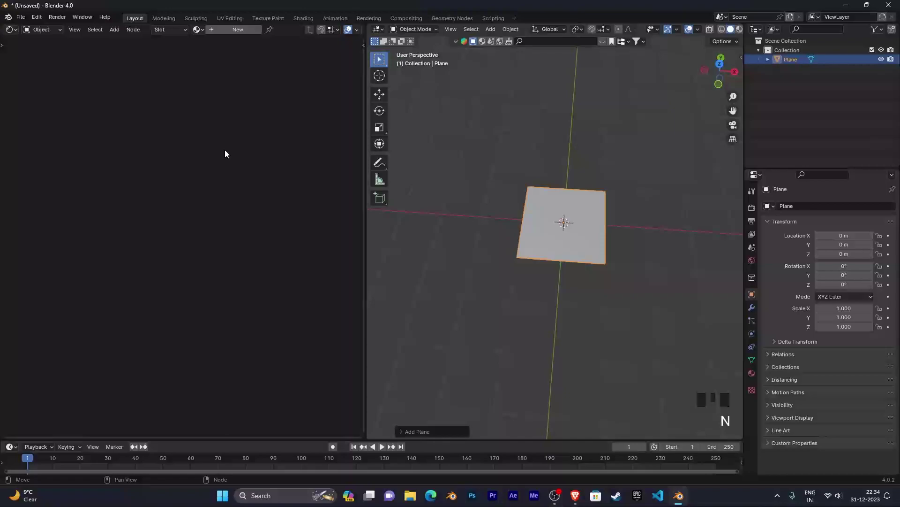
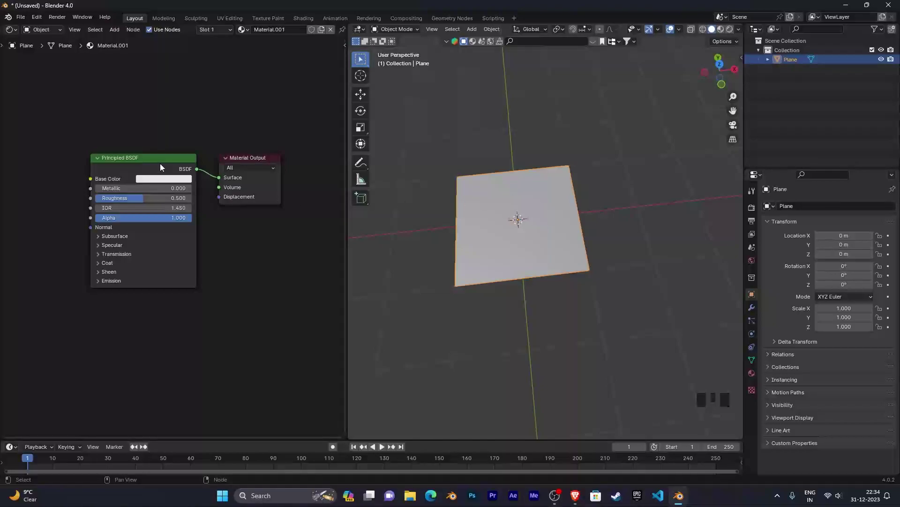
pyautogui.click(166, 184)
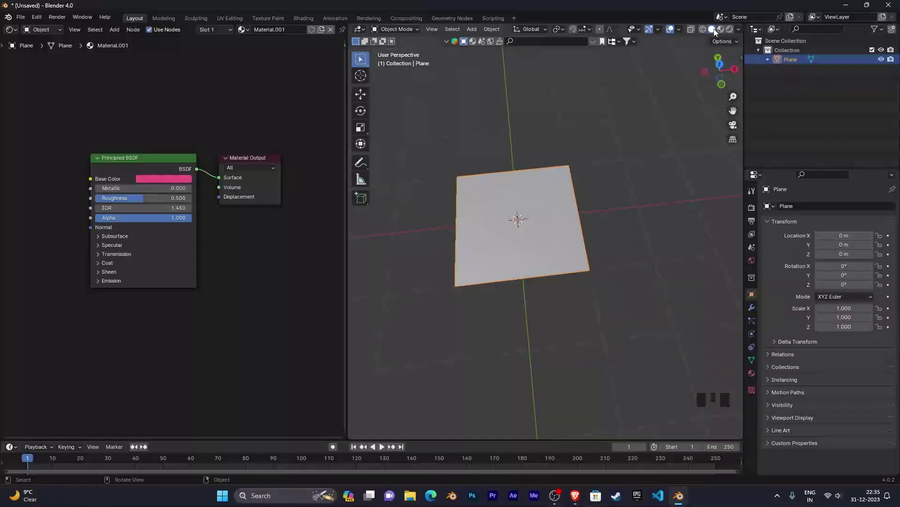
pyautogui.click(716, 33)
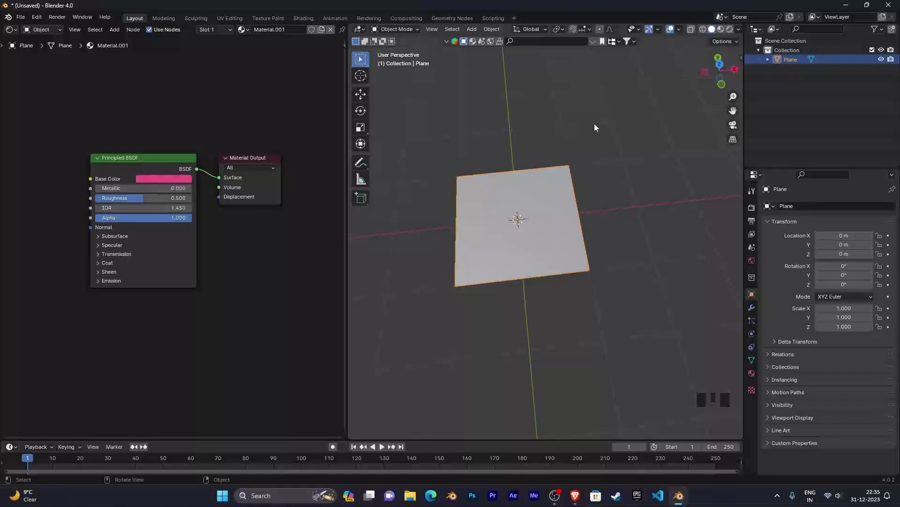
pyautogui.click(724, 35)
pyautogui.moveTo(614, 219); pyautogui.dragTo(185, 183)
pyautogui.click(185, 182)
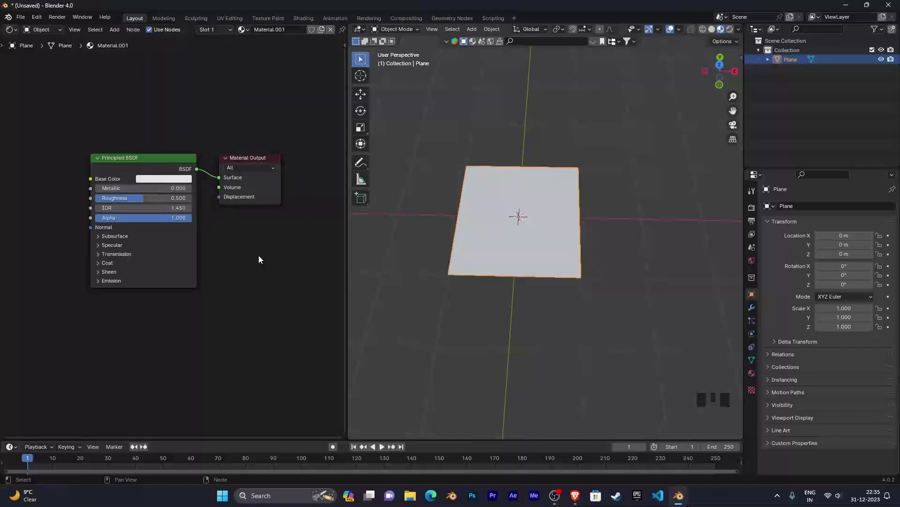
pyautogui.moveTo(223, 314); pyautogui.dragTo(94, 266)
# Add an Image Texture node with download.jpg and link its Color to the material's Base Color.
pyautogui.press('shift+a')
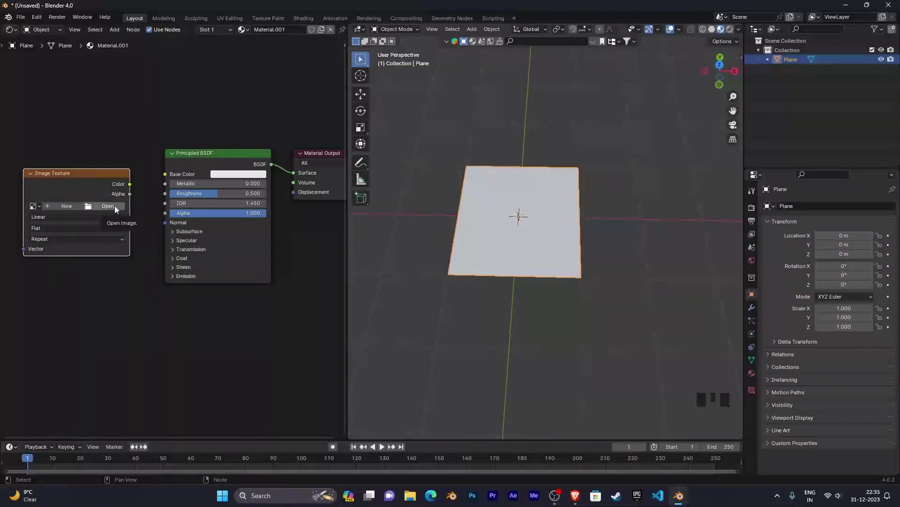
pyautogui.moveTo(97, 212); pyautogui.dragTo(401, 237)
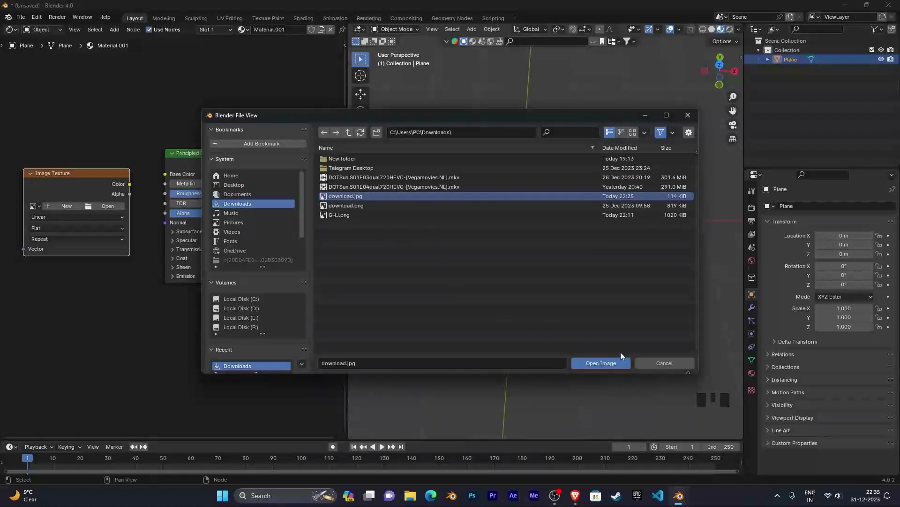
pyautogui.click(90, 189)
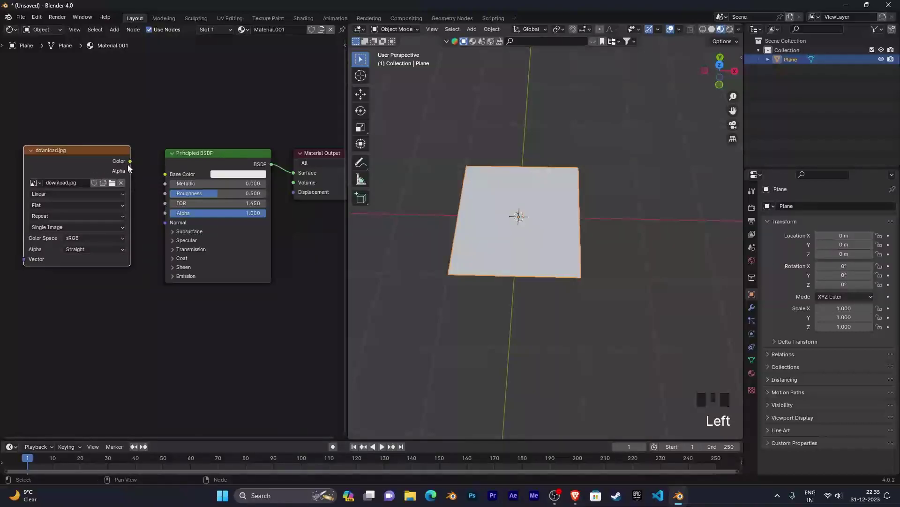
pyautogui.click(132, 165)
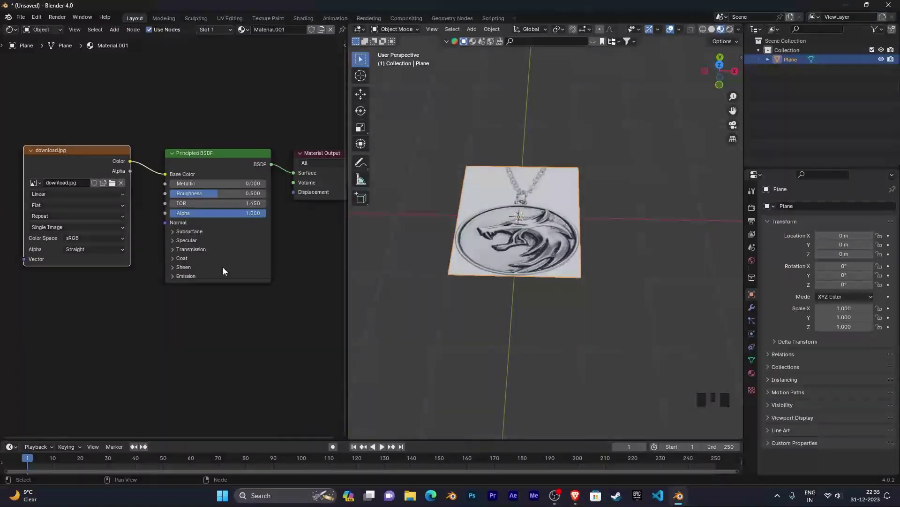
# Orbit and zoom around the plane to check the wolf medallion texture, then select the plane.
pyautogui.moveTo(517, 326); pyautogui.dragTo(517, 356)
pyautogui.scroll(3)
pyautogui.moveTo(516, 355); pyautogui.dragTo(613, 355)
pyautogui.scroll(3)
pyautogui.scroll(-3)
pyautogui.scroll(3)
pyautogui.scroll(-3)
pyautogui.scroll(3)
pyautogui.scroll(-3)
pyautogui.moveTo(622, 257); pyautogui.dragTo(592, 244)
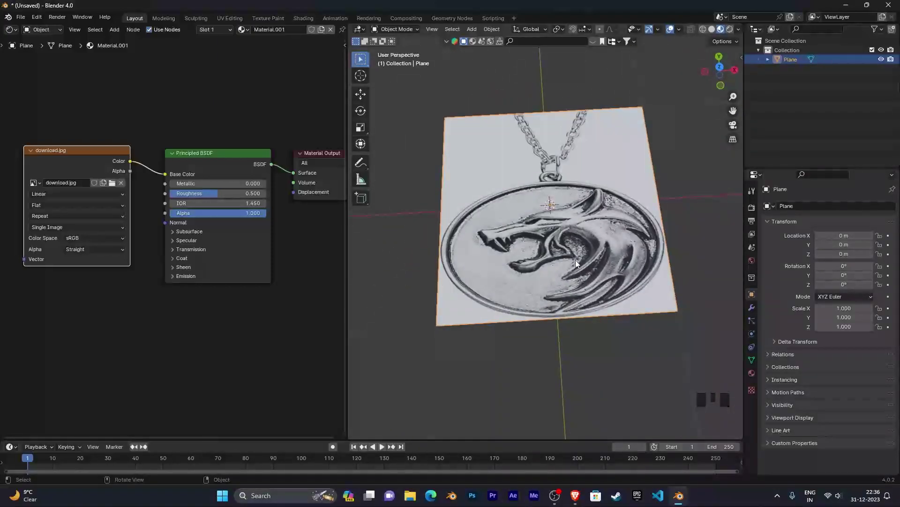
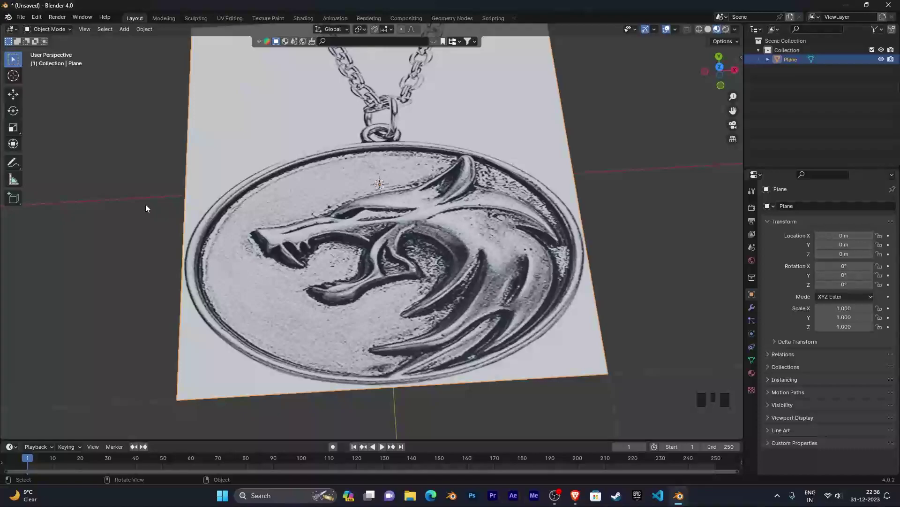
pyautogui.scroll(3)
pyautogui.scroll(-3)
pyautogui.scroll(3)
pyautogui.scroll(-3)
pyautogui.scroll(3)
pyautogui.scroll(-3)
pyautogui.scroll(3)
pyautogui.scroll(-3)
pyautogui.moveTo(241, 272); pyautogui.dragTo(381, 239)
pyautogui.click(381, 239)
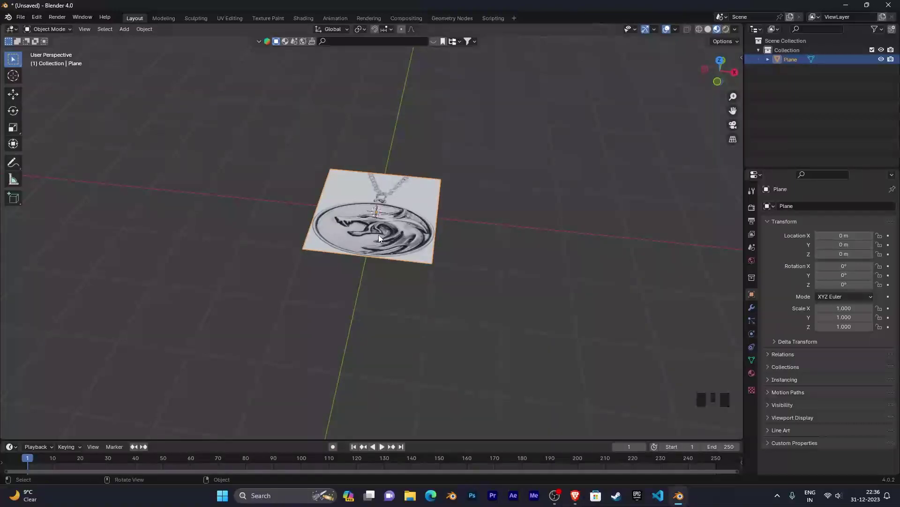
# Delete the textured plane and import download.jpg as an image plane instead.
pyautogui.press('Delete')
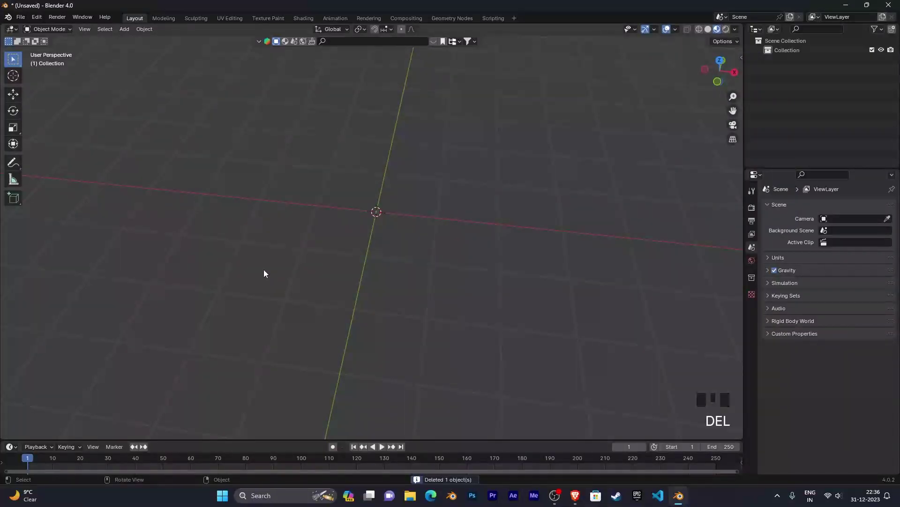
pyautogui.scroll(3)
pyautogui.press('shift+a')
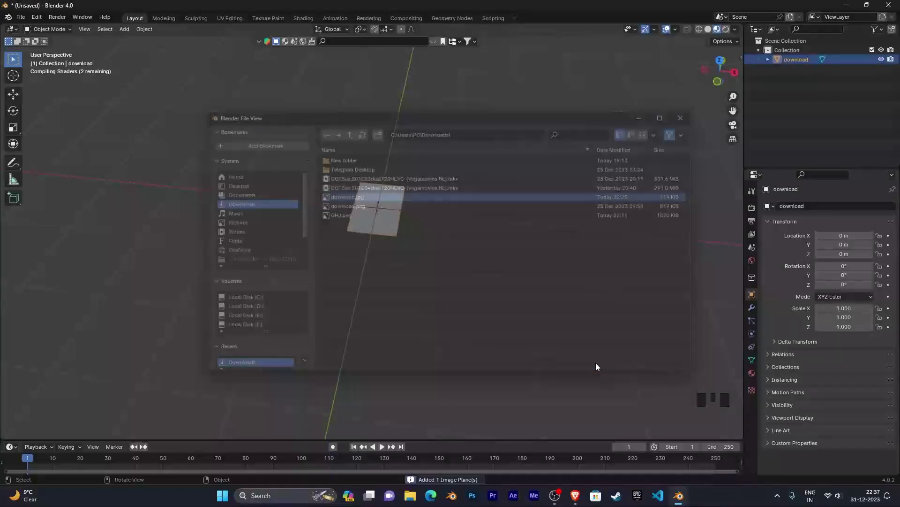
# Orbit and zoom until the view faces the medallion image plane squarely.
pyautogui.moveTo(416, 289); pyautogui.dragTo(421, 308)
pyautogui.scroll(3)
pyautogui.scroll(-3)
pyautogui.scroll(3)
pyautogui.scroll(-3)
pyautogui.scroll(3)
pyautogui.scroll(-3)
pyautogui.scroll(3)
pyautogui.scroll(-3)
pyautogui.scroll(3)
pyautogui.moveTo(456, 210); pyautogui.dragTo(337, 227)
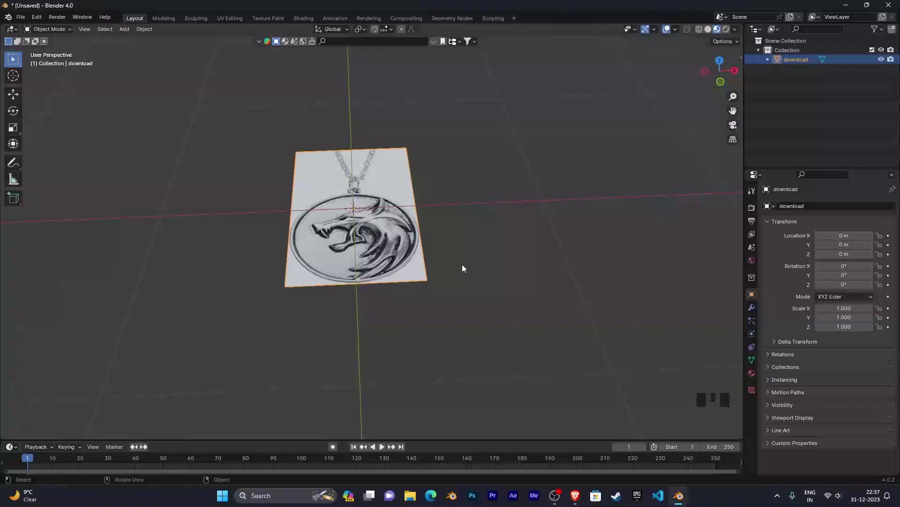
pyautogui.moveTo(473, 285); pyautogui.dragTo(239, 168)
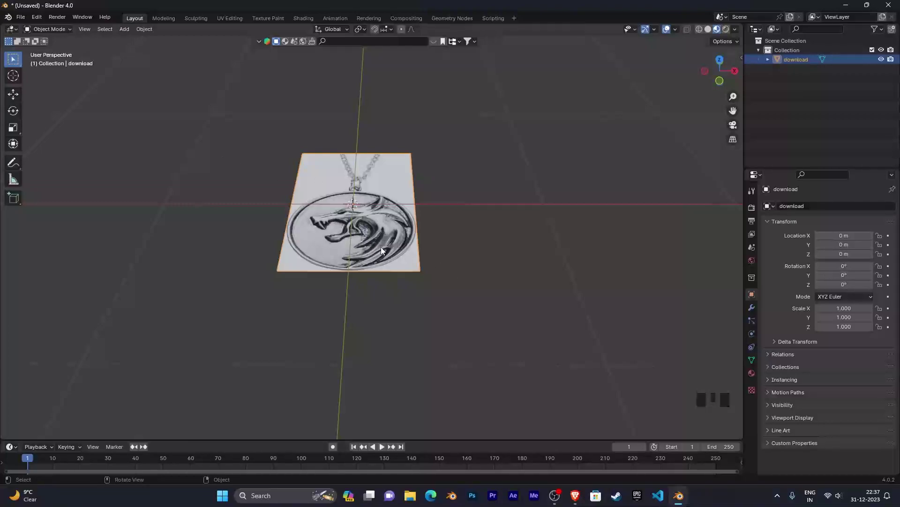
pyautogui.moveTo(458, 258); pyautogui.dragTo(396, 255)
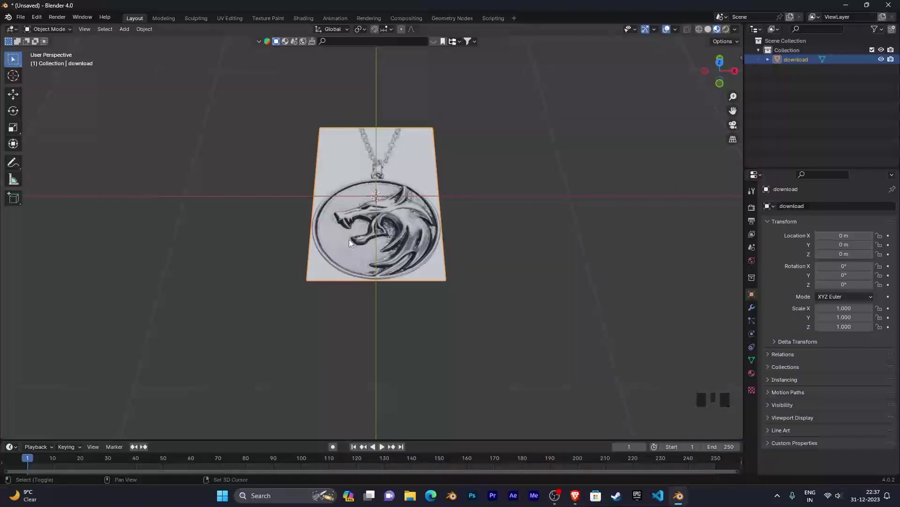
# Add a mesh cylinder and scale it down to 0.249.
pyautogui.press('shift+a')
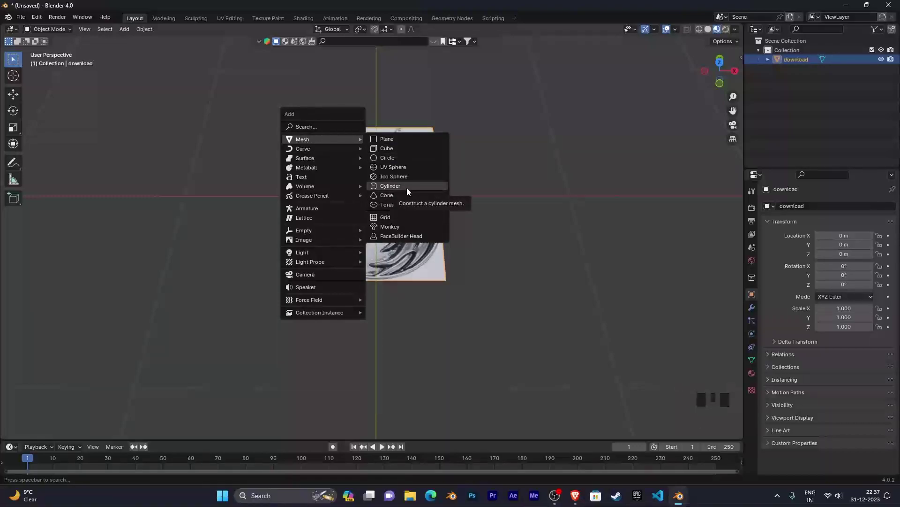
pyautogui.scroll(-3)
pyautogui.scroll(3)
pyautogui.scroll(-3)
pyautogui.scroll(-3)
pyautogui.moveTo(575, 262); pyautogui.dragTo(542, 239)
pyautogui.press('s')
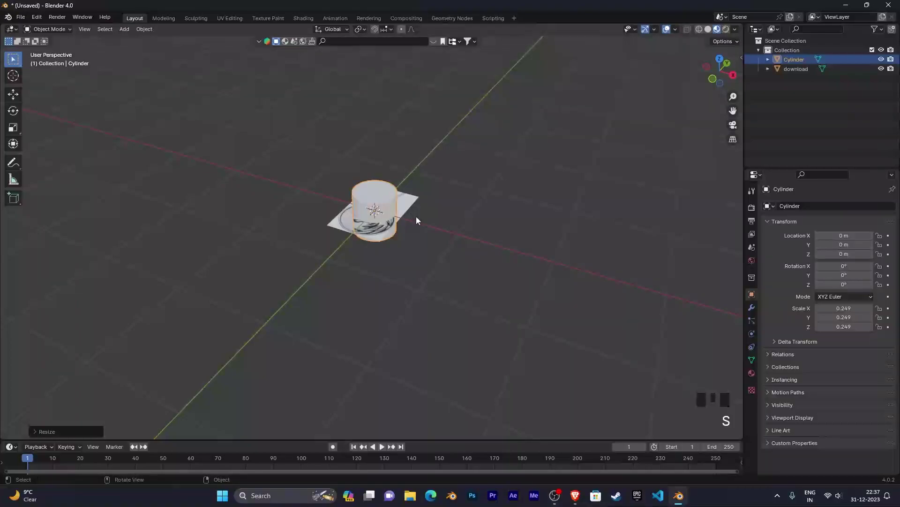
# From top view, start moving the cylinder along Y toward the medallion's round disc.
pyautogui.press('KP_7')
pyautogui.scroll(3)
pyautogui.scroll(-3)
pyautogui.scroll(3)
pyautogui.scroll(3)
pyautogui.press('g')
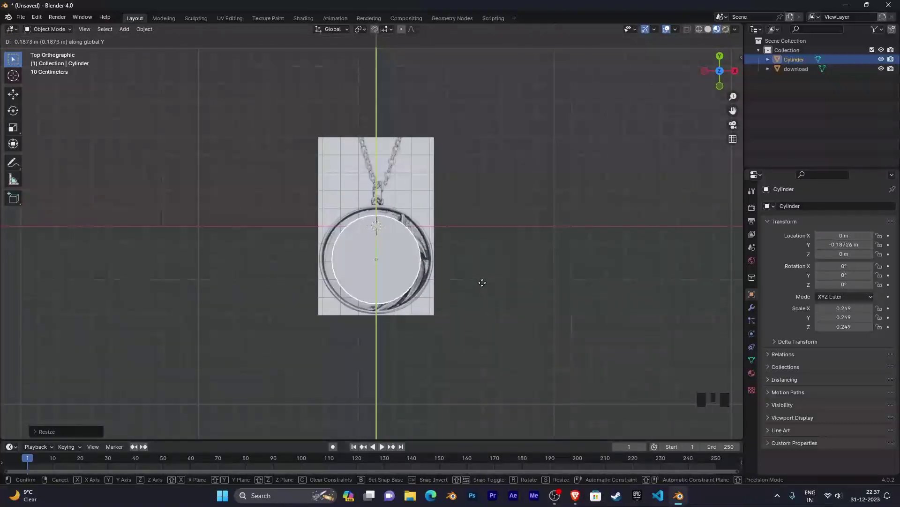
# Scale the cylinder to 0.296, move it to Y −0.195 over the disc, then select the image plane.
pyautogui.press('s')
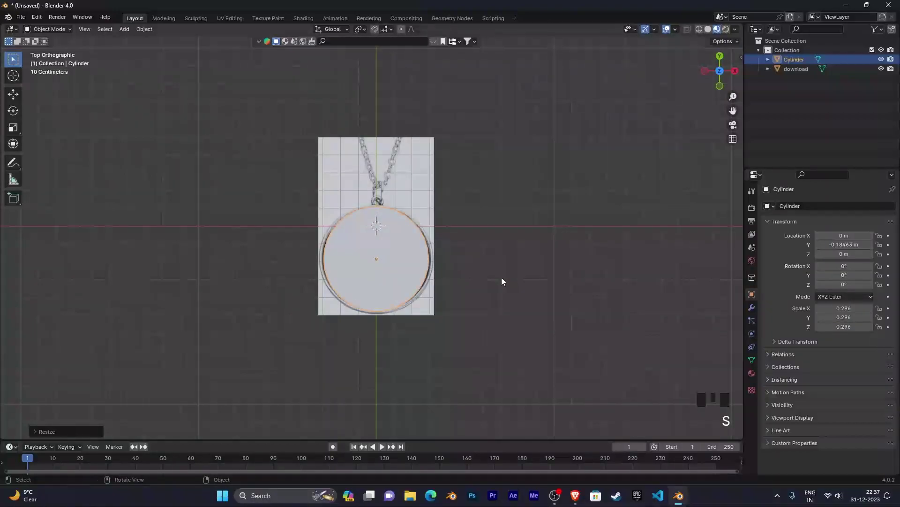
pyautogui.press('g')
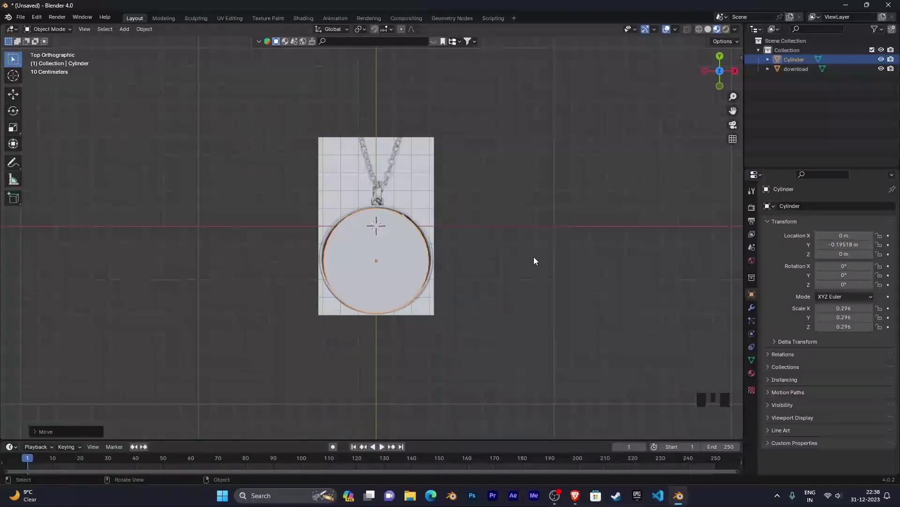
pyautogui.moveTo(537, 261); pyautogui.dragTo(474, 287)
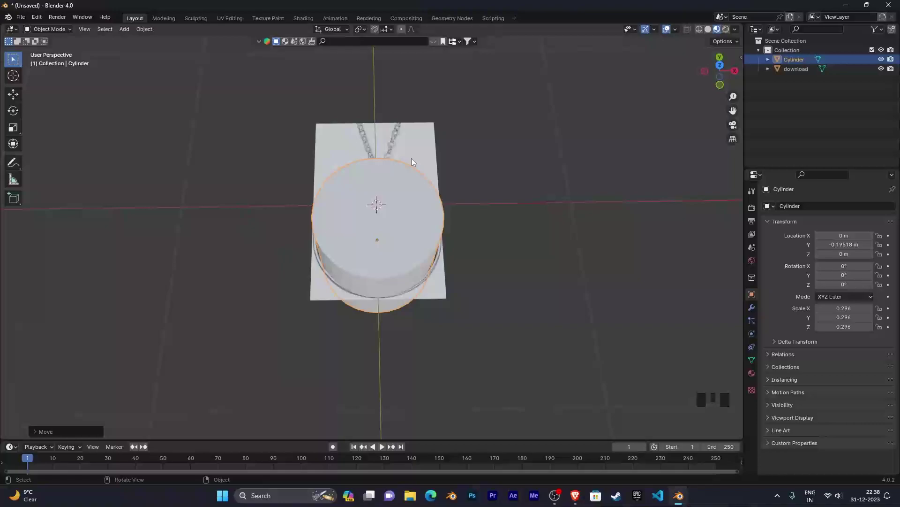
pyautogui.click(416, 152)
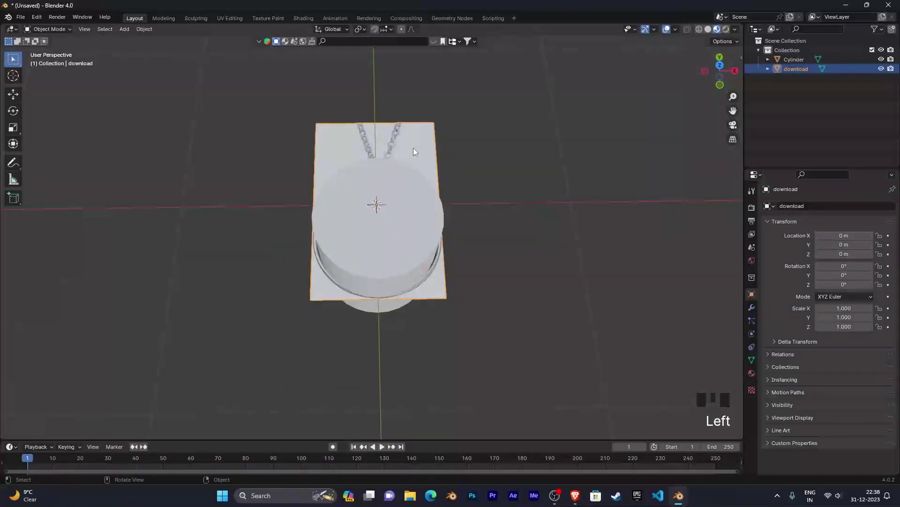
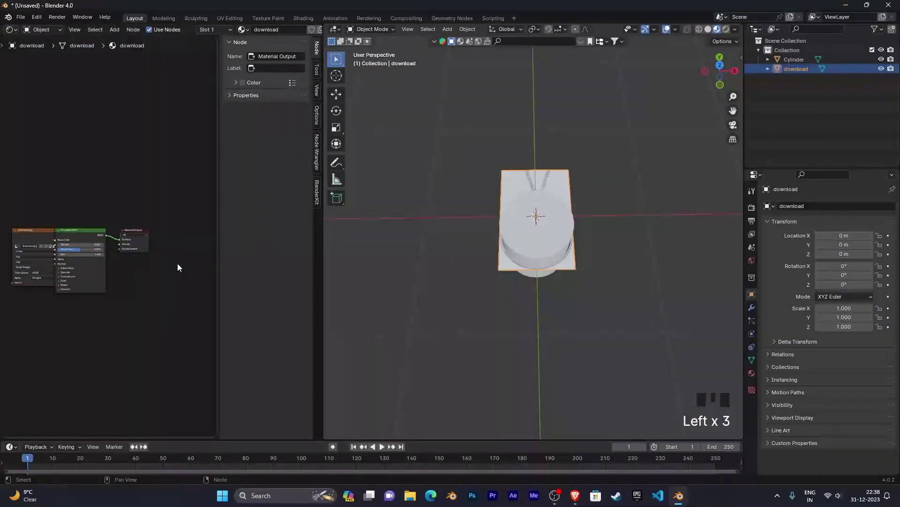
# Frame all of the plane's material nodes in the shader editor.
pyautogui.press('n')
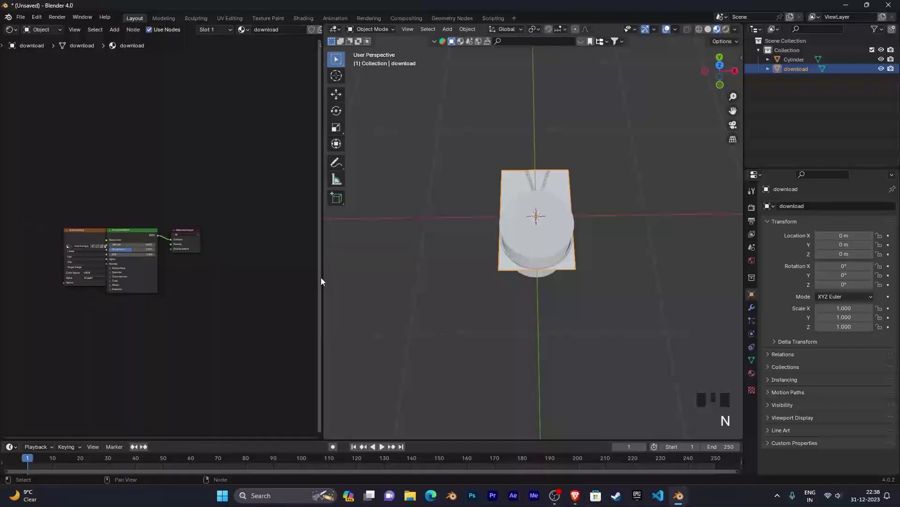
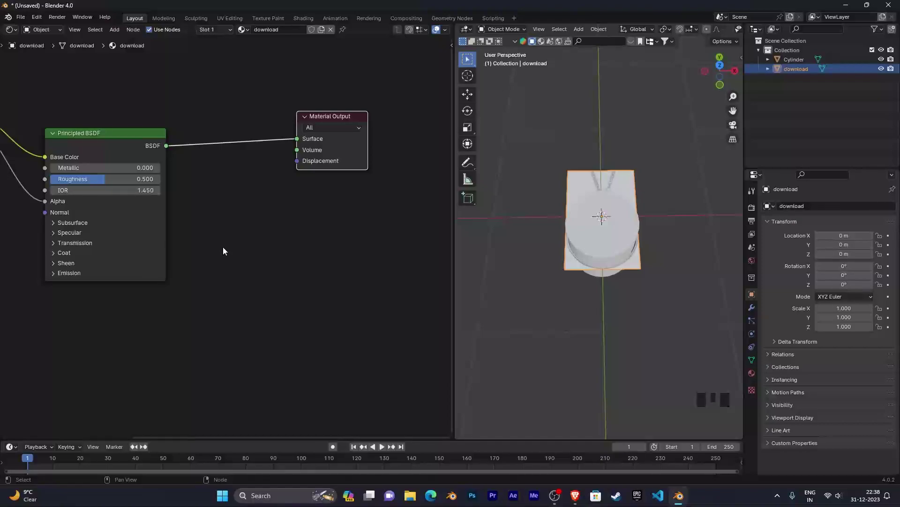
# Add a Mix Shader and drop it onto the link between Principled BSDF and Material Output.
pyautogui.press('shift+a')
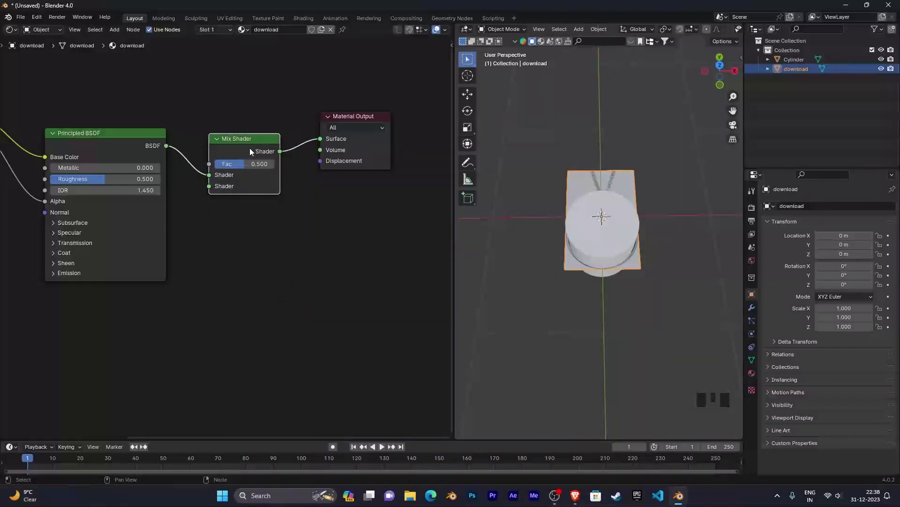
pyautogui.click(253, 151)
pyautogui.moveTo(314, 256); pyautogui.dragTo(276, 277)
pyautogui.scroll(-3)
pyautogui.scroll(3)
pyautogui.scroll(-3)
pyautogui.scroll(3)
pyautogui.scroll(-3)
pyautogui.moveTo(276, 277); pyautogui.dragTo(248, 264)
pyautogui.middleClick(249, 265)
pyautogui.click(127, 129)
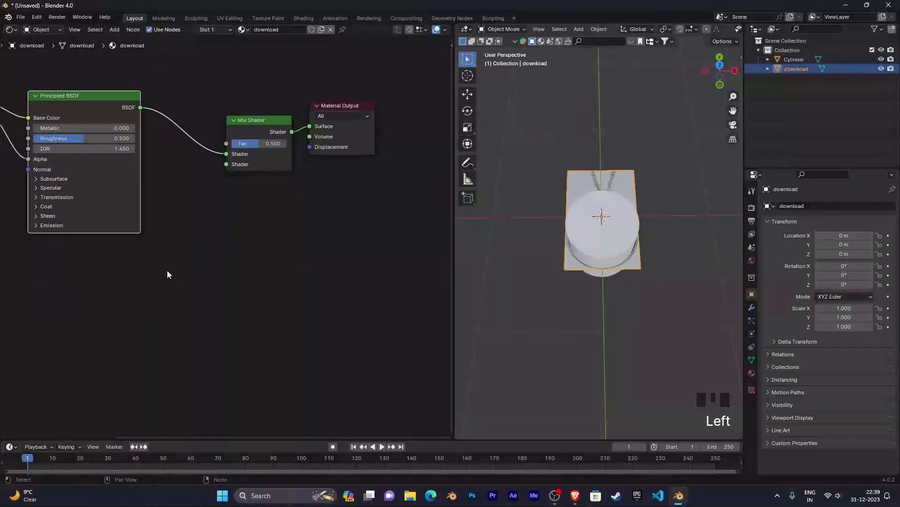
# Add a test Principled BSDF, wire it into the Mix Shader, then delete it again.
pyautogui.press('shift+a')
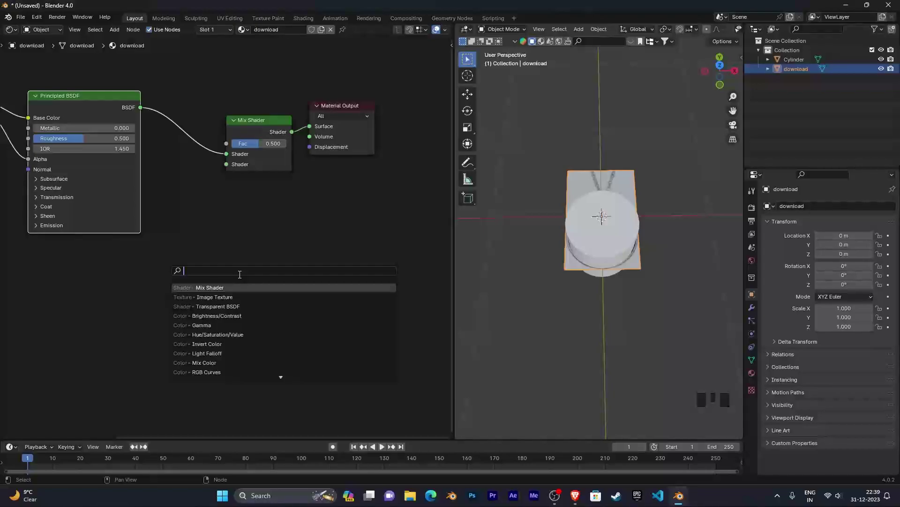
pyautogui.click(100, 105)
pyautogui.press('shift+d')
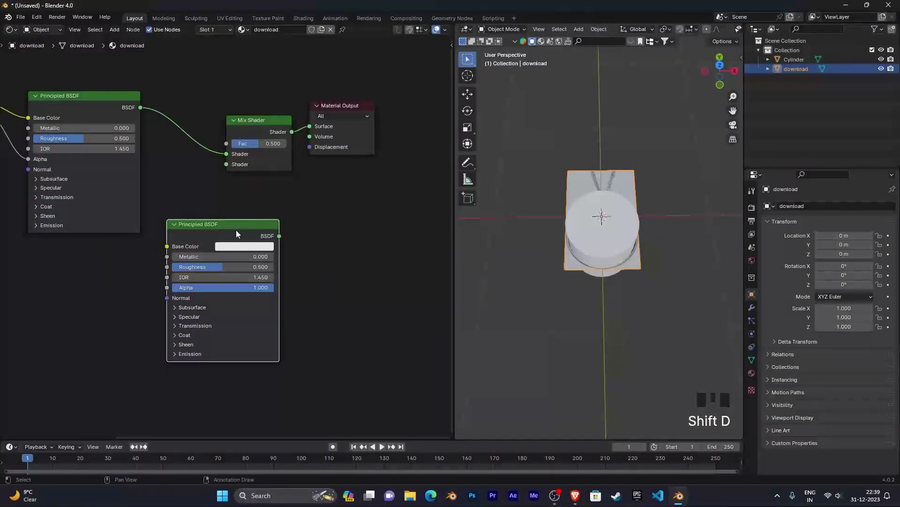
pyautogui.click(259, 131)
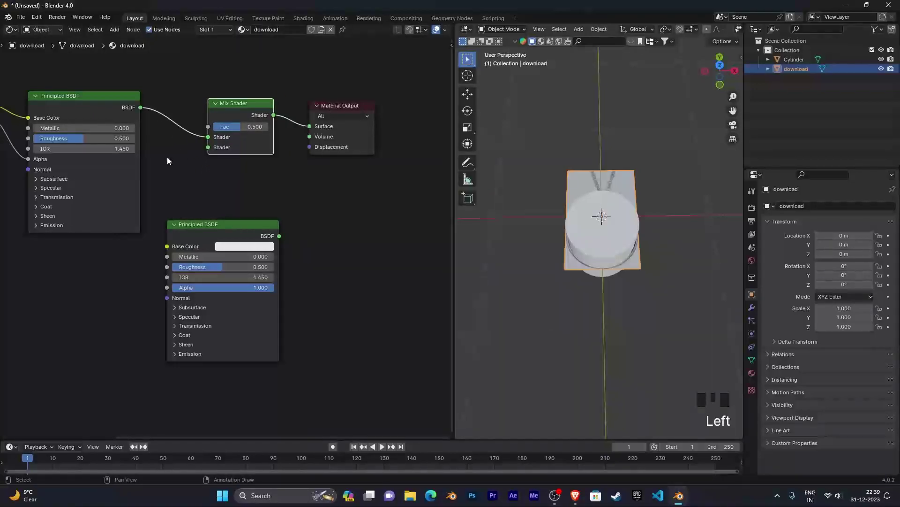
pyautogui.click(220, 235)
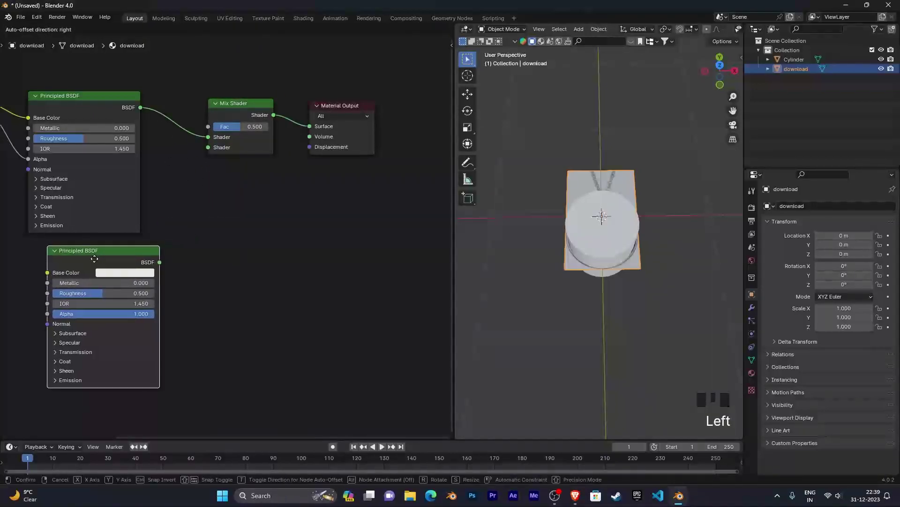
pyautogui.click(143, 267)
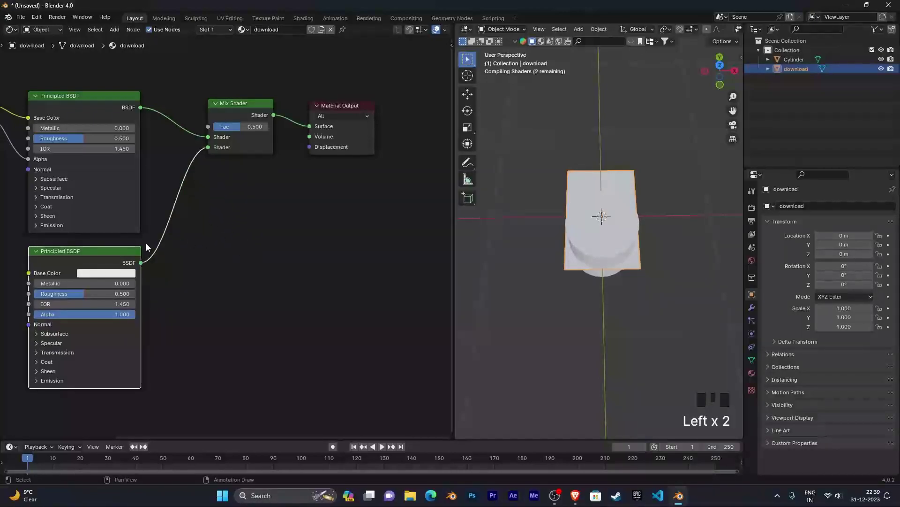
pyautogui.click(126, 252)
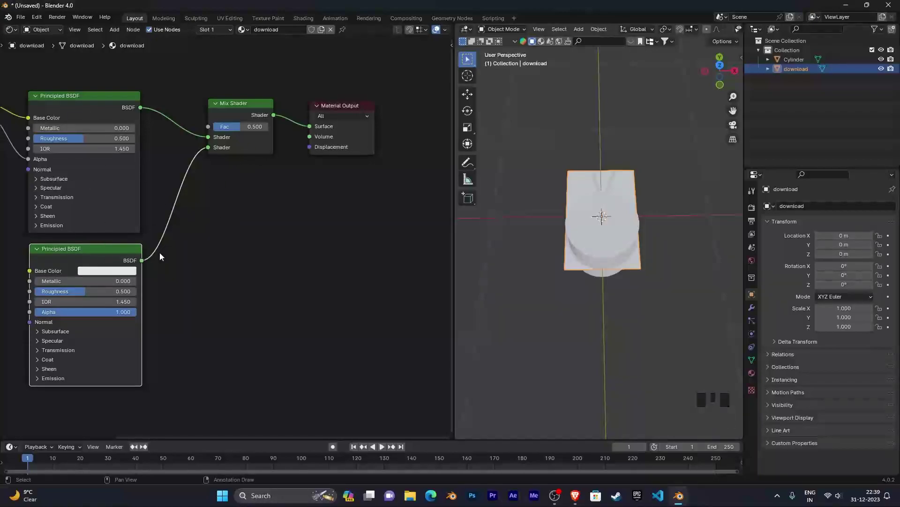
pyautogui.click(126, 255)
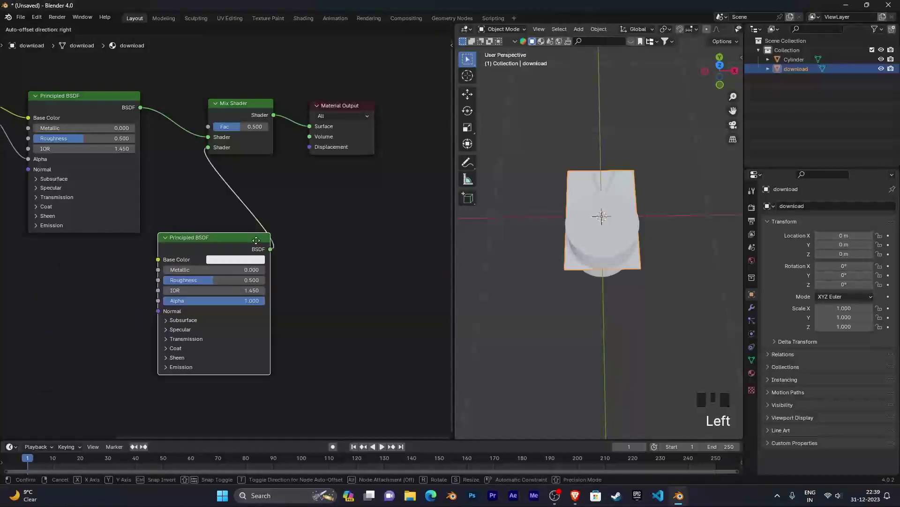
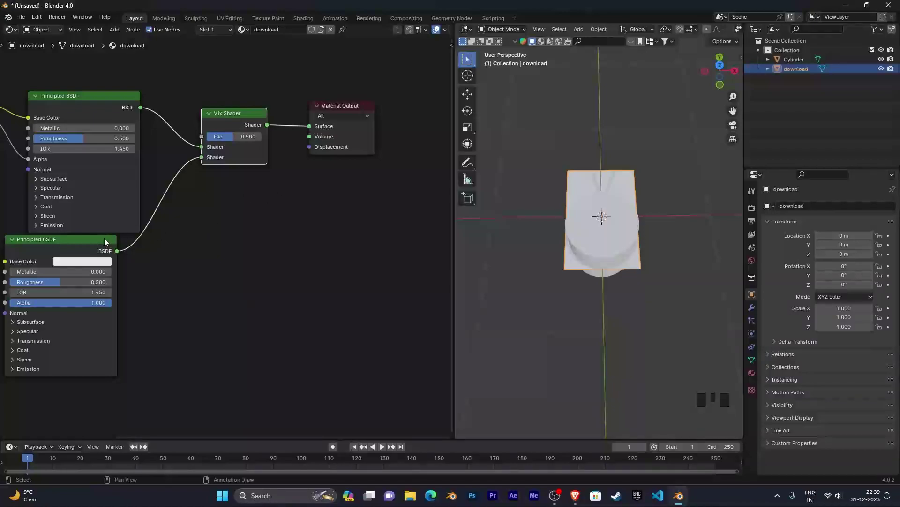
pyautogui.click(106, 243)
pyautogui.press('Delete')
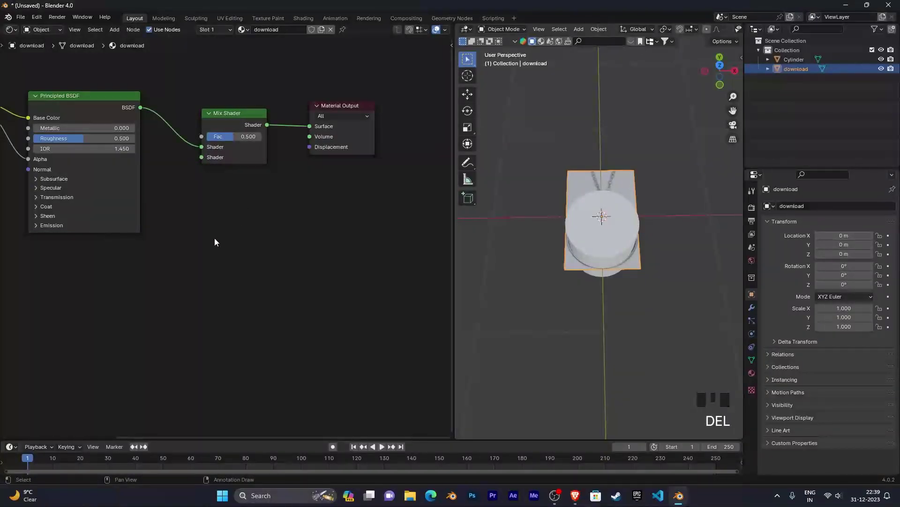
# Add a Transparent BSDF into the Mix Shader's second input and fade the plane from top view.
pyautogui.press('shift+a')
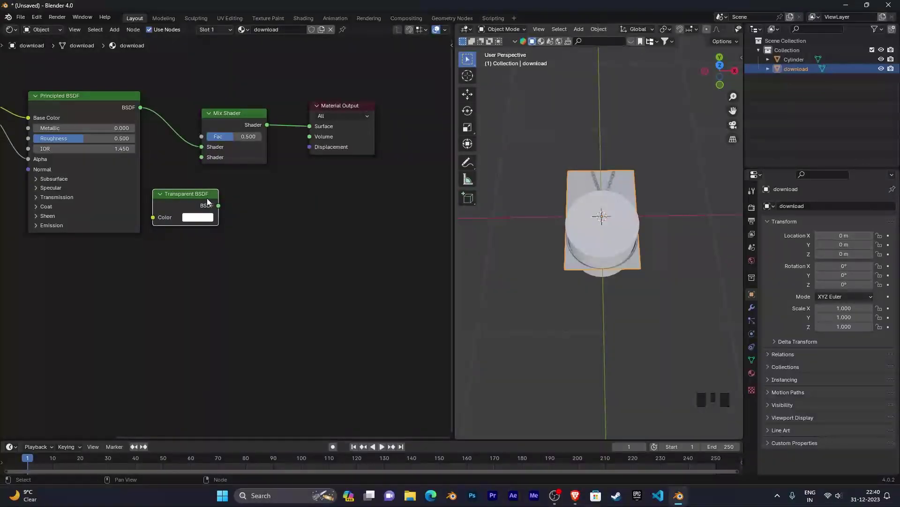
pyautogui.click(222, 210)
pyautogui.click(203, 199)
pyautogui.moveTo(645, 283); pyautogui.dragTo(646, 293)
pyautogui.press('KP_7')
pyautogui.scroll(-3)
pyautogui.scroll(3)
pyautogui.moveTo(651, 291); pyautogui.dragTo(240, 190)
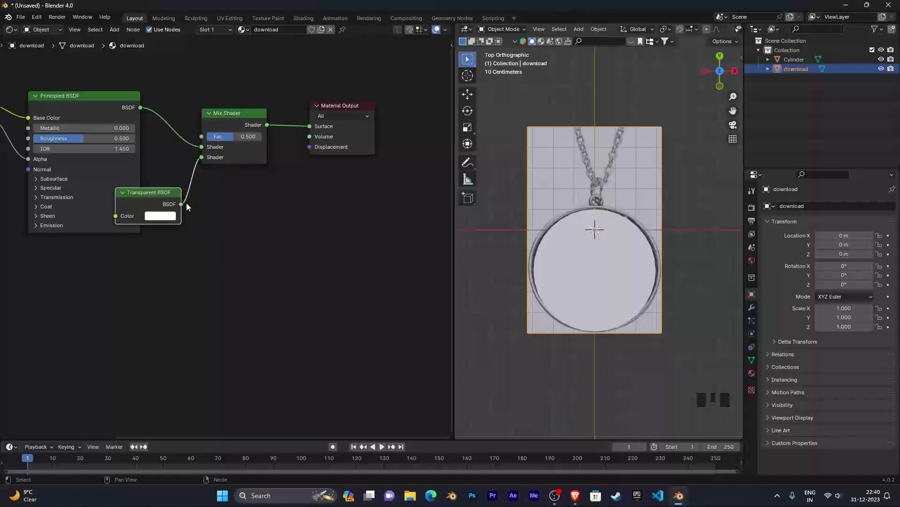
pyautogui.click(171, 197)
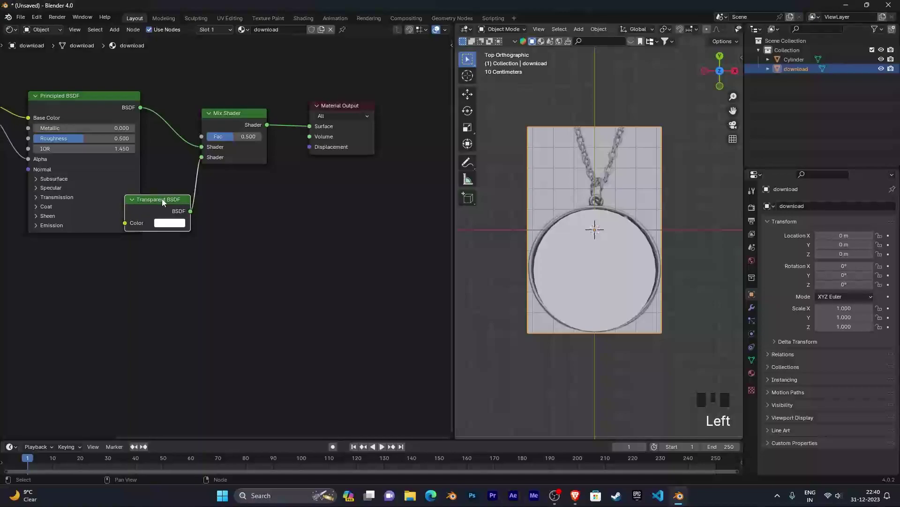
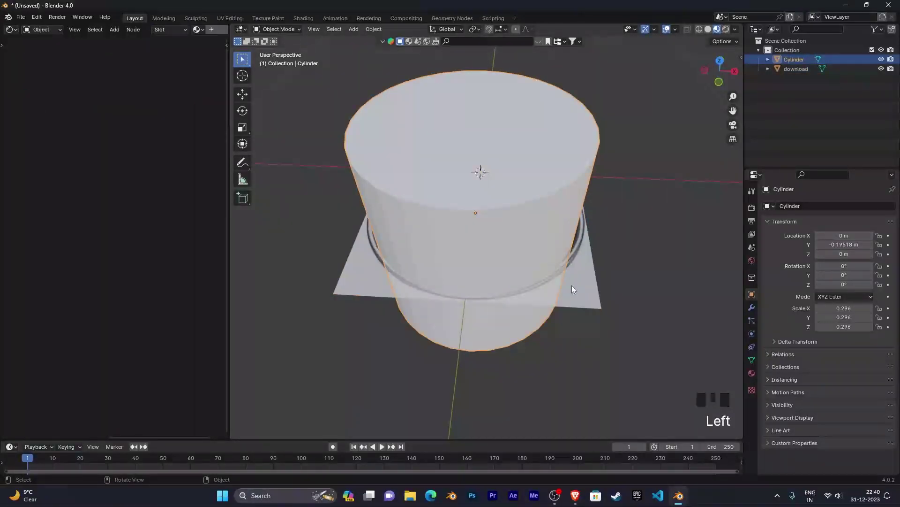
# Orbit and zoom the view to face the medallion with the cylinder selected.
pyautogui.moveTo(524, 238); pyautogui.dragTo(529, 263)
pyautogui.scroll(-3)
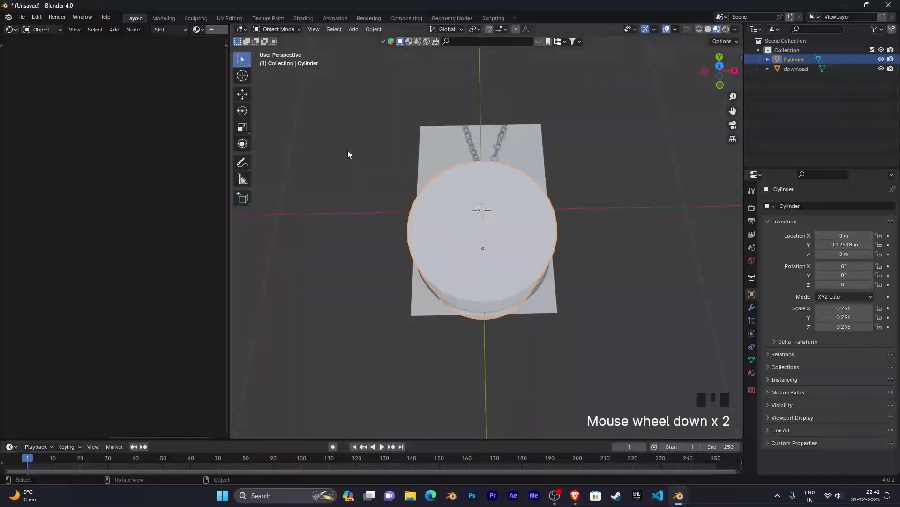
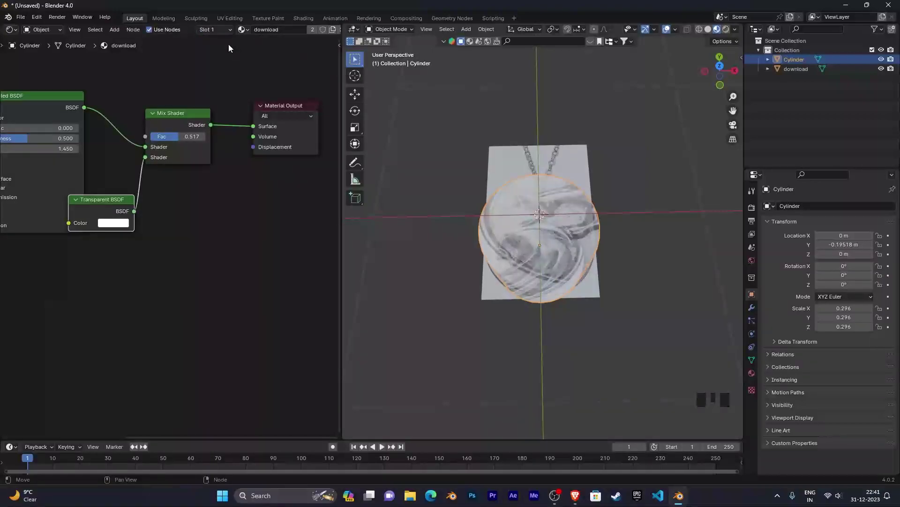
# Link the plane's download material to the cylinder as its own single-user copy download.001.
pyautogui.moveTo(250, 249); pyautogui.dragTo(559, 218)
pyautogui.moveTo(576, 255); pyautogui.dragTo(563, 259)
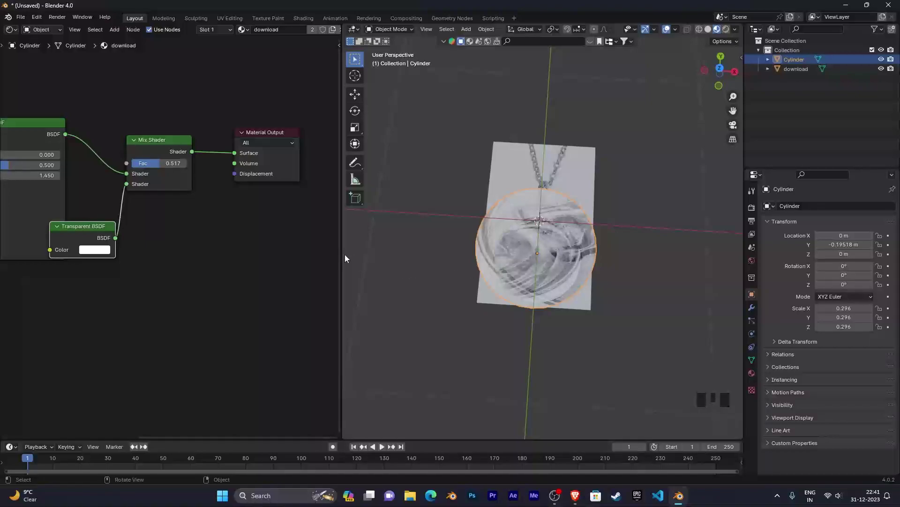
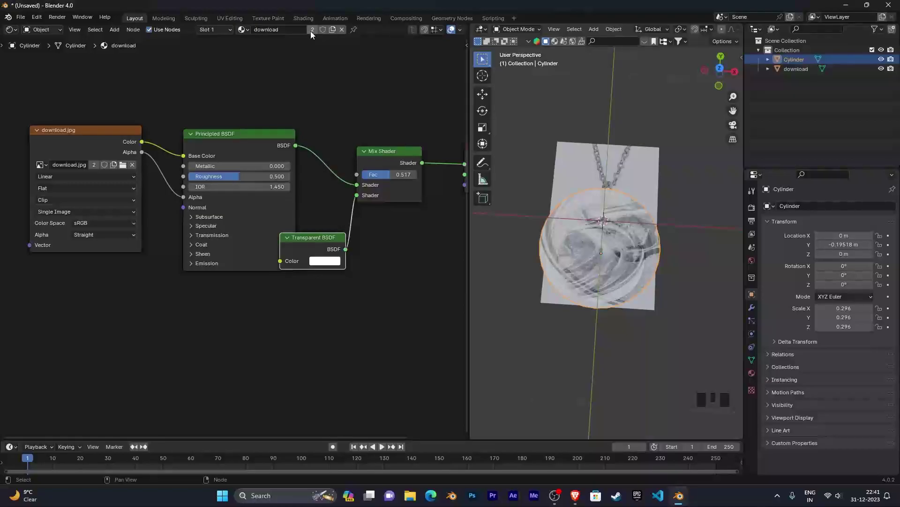
pyautogui.moveTo(313, 35); pyautogui.dragTo(315, 112)
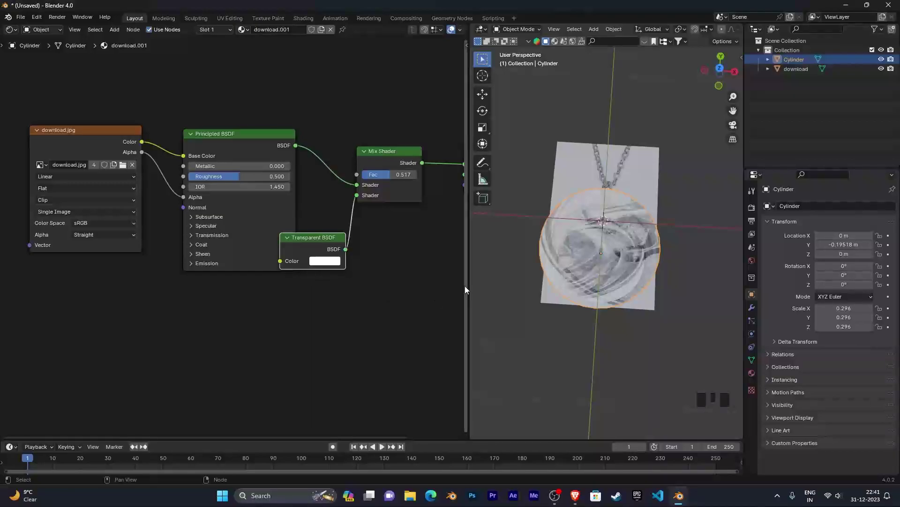
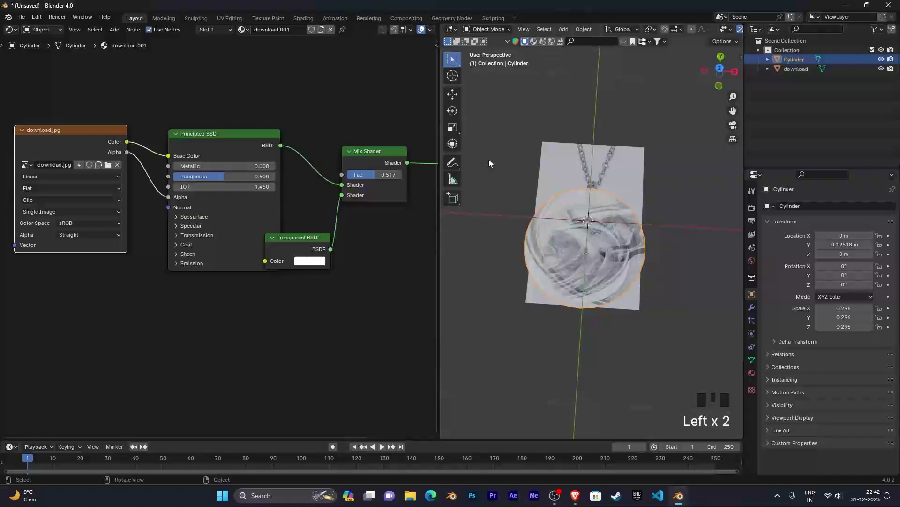
pyautogui.click(572, 167)
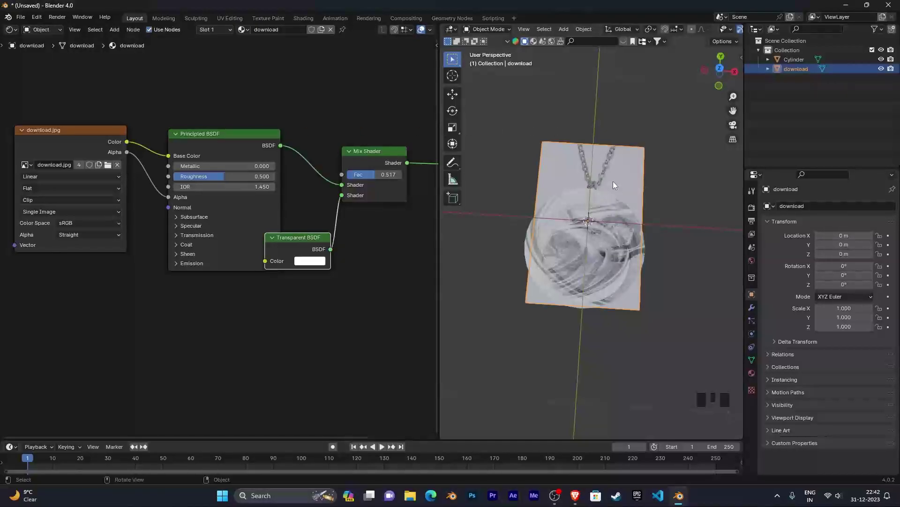
pyautogui.click(575, 237)
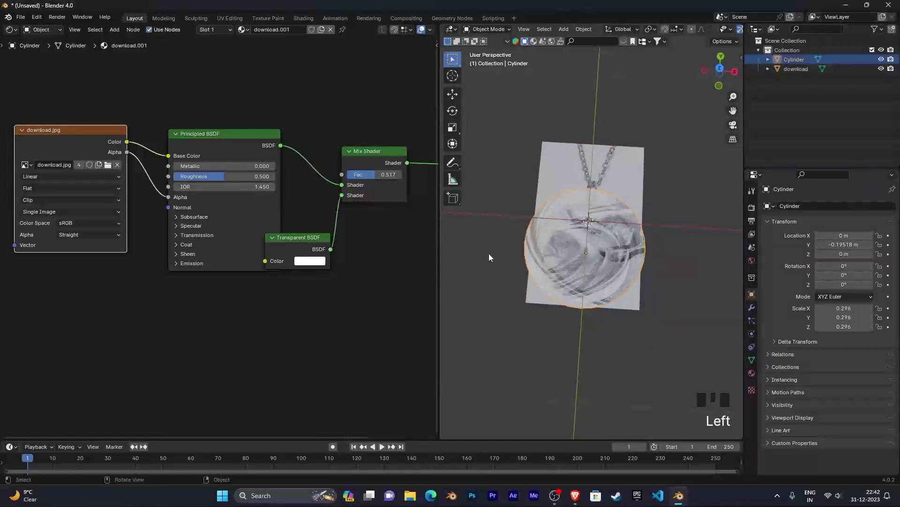
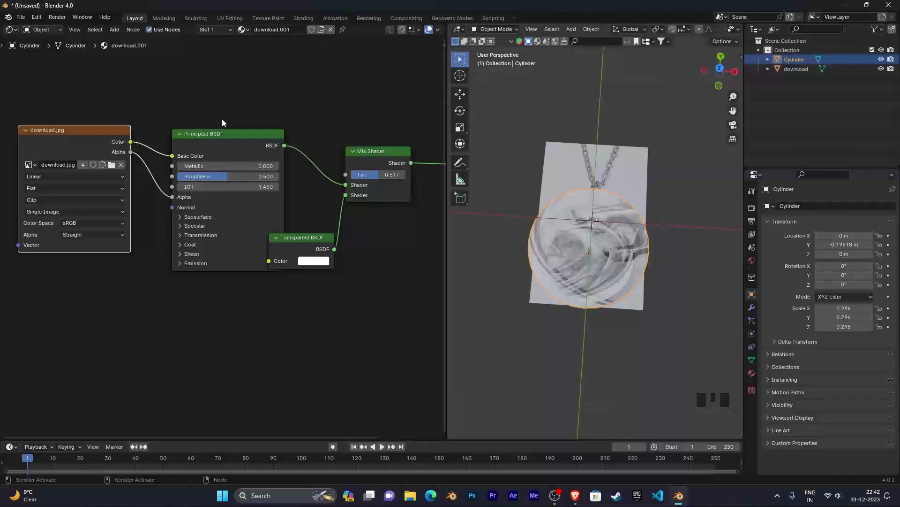
# Delete the Image Texture node from download.001 so the cylinder shows plain white.
pyautogui.click(232, 138)
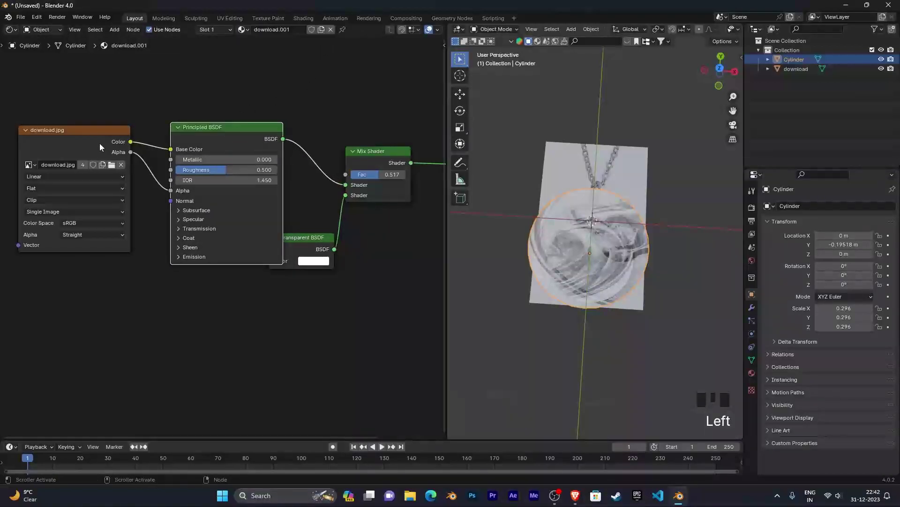
pyautogui.click(94, 134)
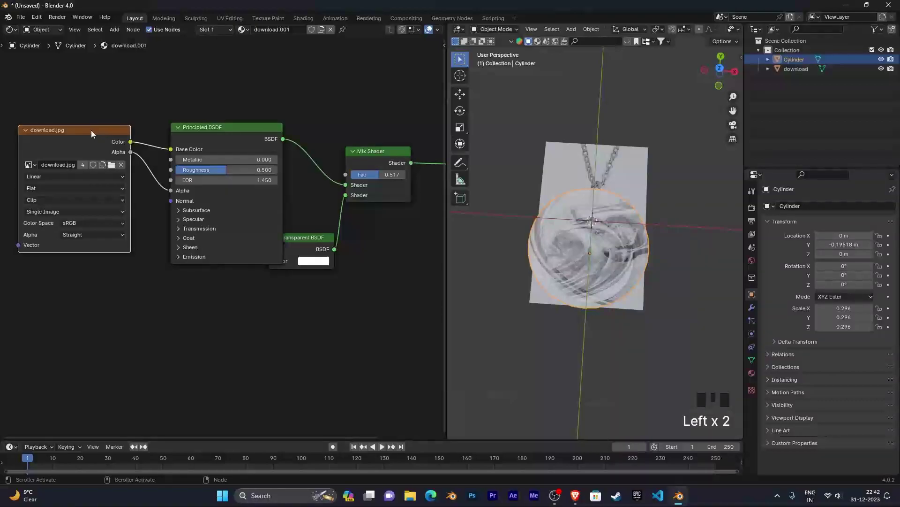
pyautogui.press('Delete')
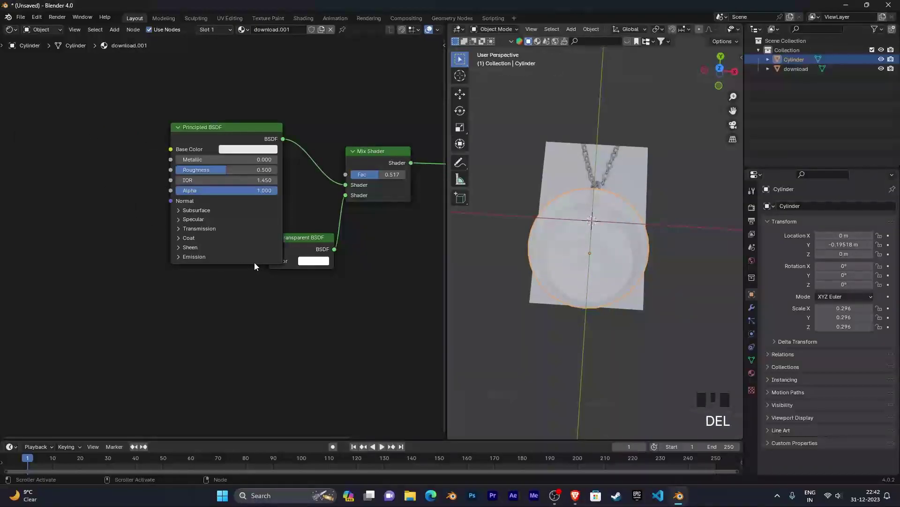
pyautogui.click(255, 136)
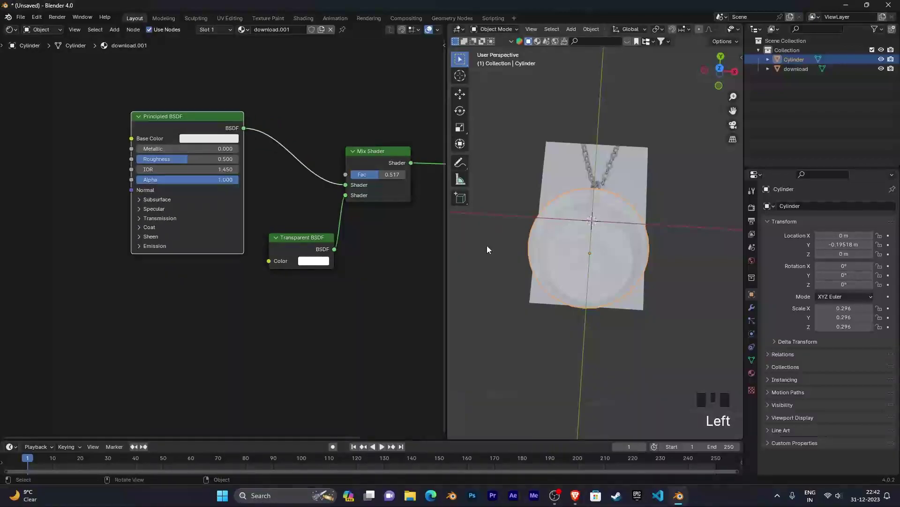
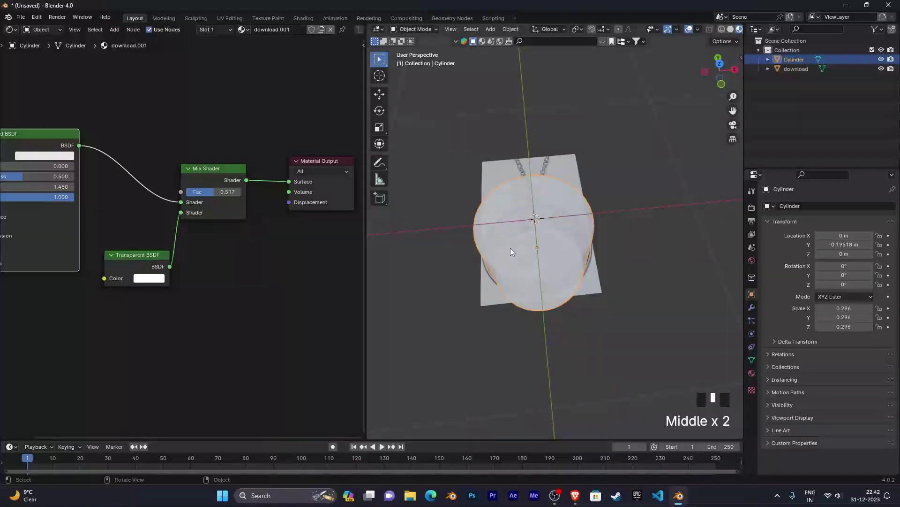
# View the medallion from the top and join areas so the 3D viewport fills the workspace.
pyautogui.press('KP_7')
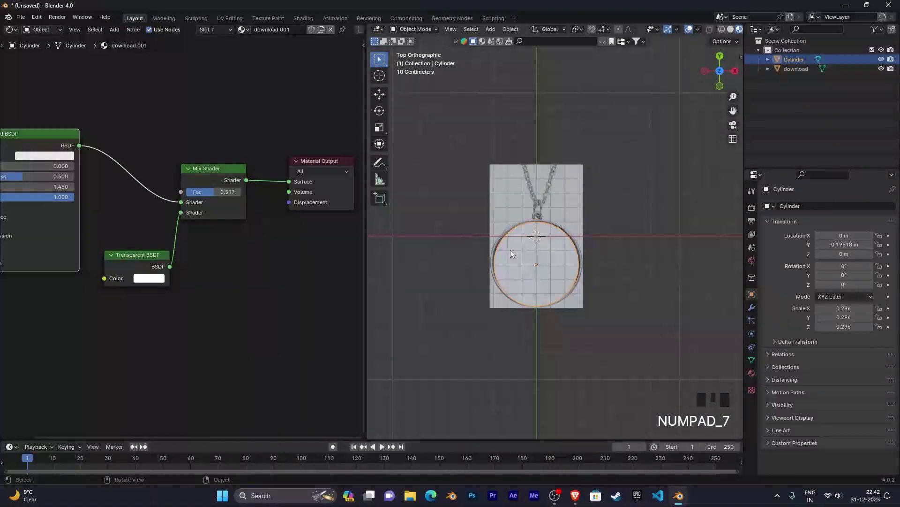
pyautogui.scroll(3)
pyautogui.scroll(-3)
pyautogui.scroll(3)
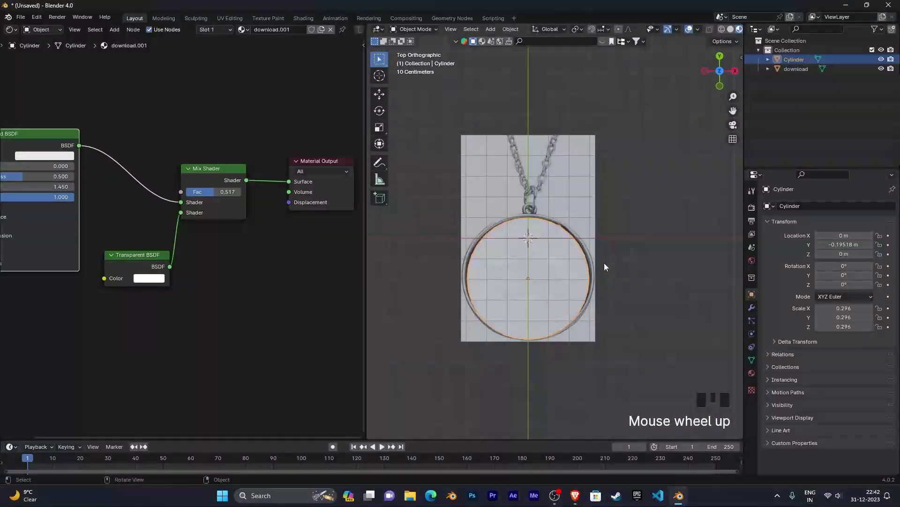
pyautogui.moveTo(607, 266); pyautogui.dragTo(560, 174)
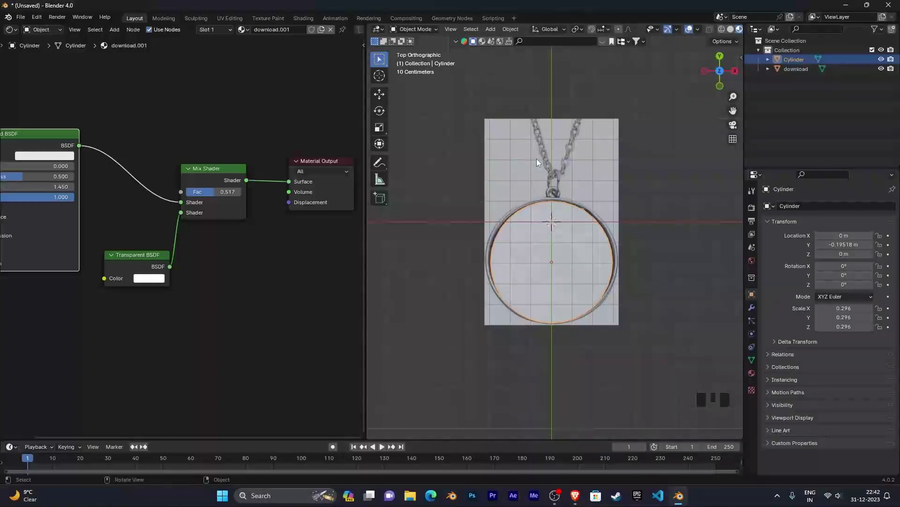
pyautogui.moveTo(453, 36); pyautogui.dragTo(600, 213)
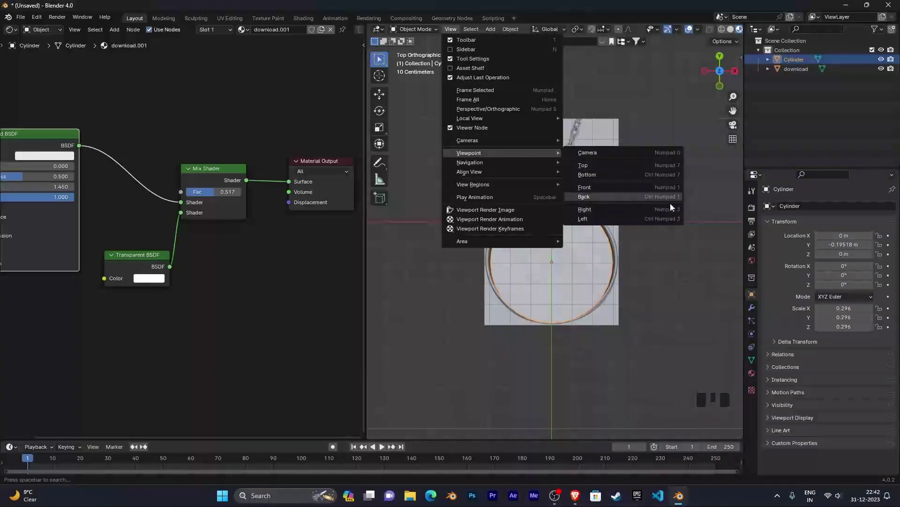
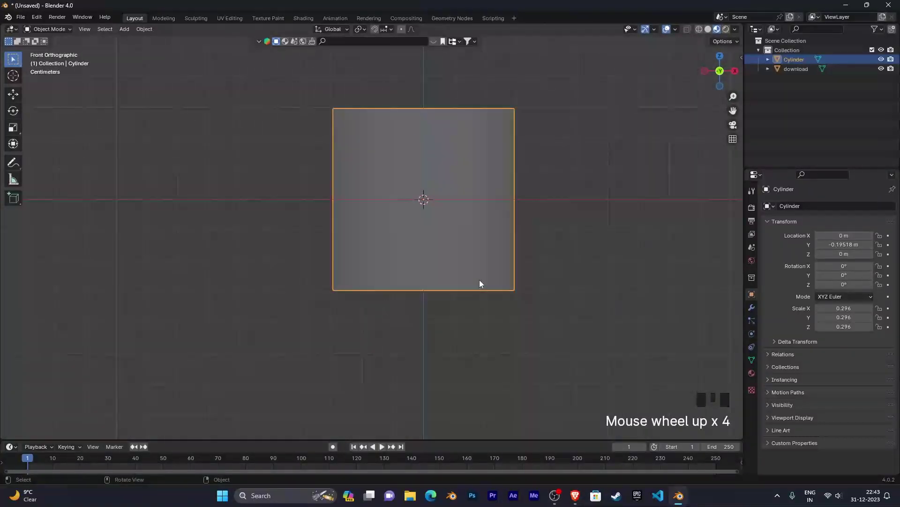
# Scale the cylinder on Z to about 0.014, flattening it into a thin disc over the medallion.
pyautogui.moveTo(594, 228); pyautogui.dragTo(558, 280)
pyautogui.press('s')
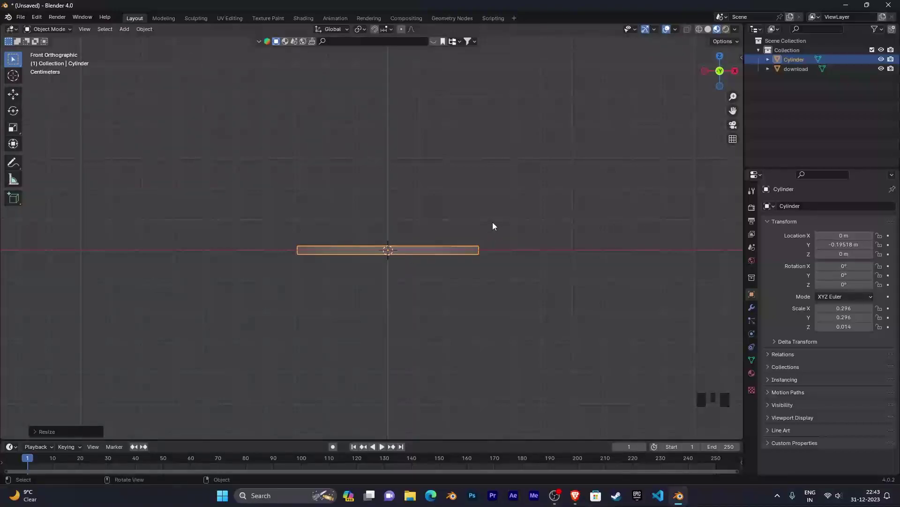
pyautogui.moveTo(494, 226); pyautogui.dragTo(515, 219)
pyautogui.scroll(-3)
pyautogui.moveTo(515, 219); pyautogui.dragTo(546, 221)
pyautogui.scroll(3)
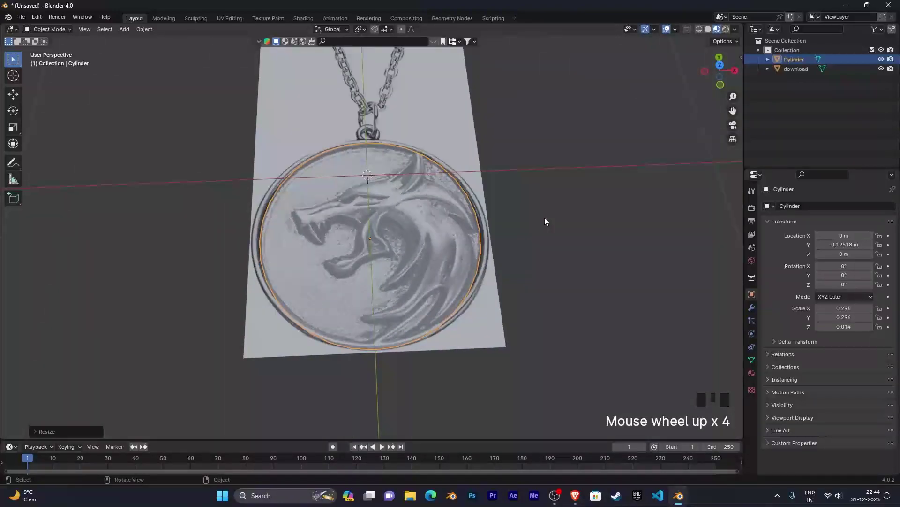
# From top view, scale the disc to about 0.314 on X and Y to match the medallion rim.
pyautogui.press('KP_7')
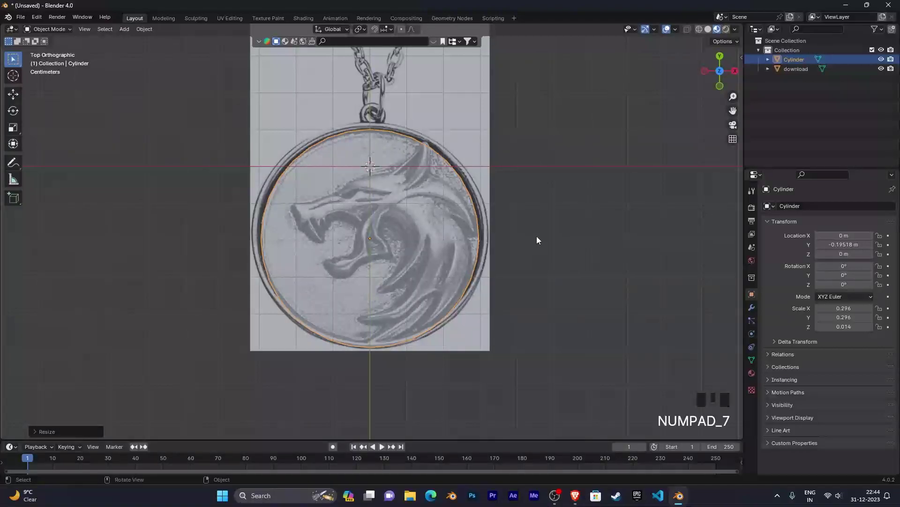
pyautogui.scroll(3)
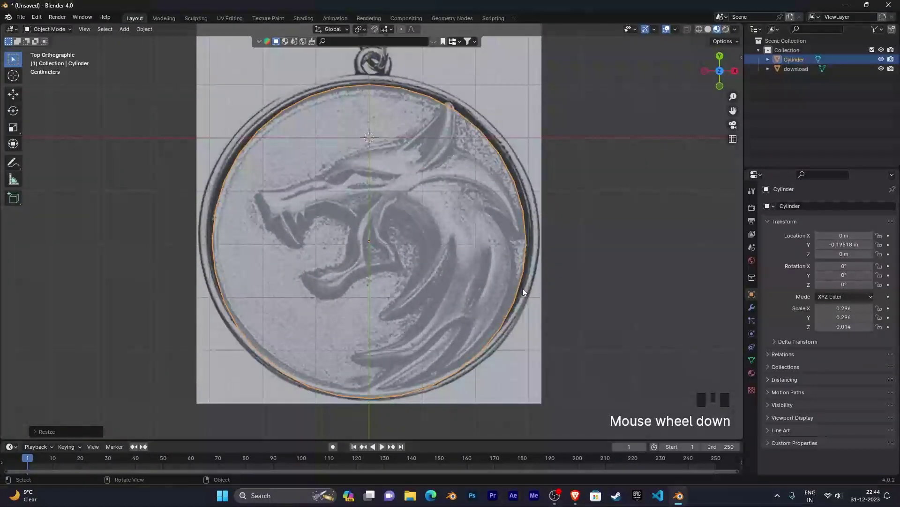
pyautogui.press('s')
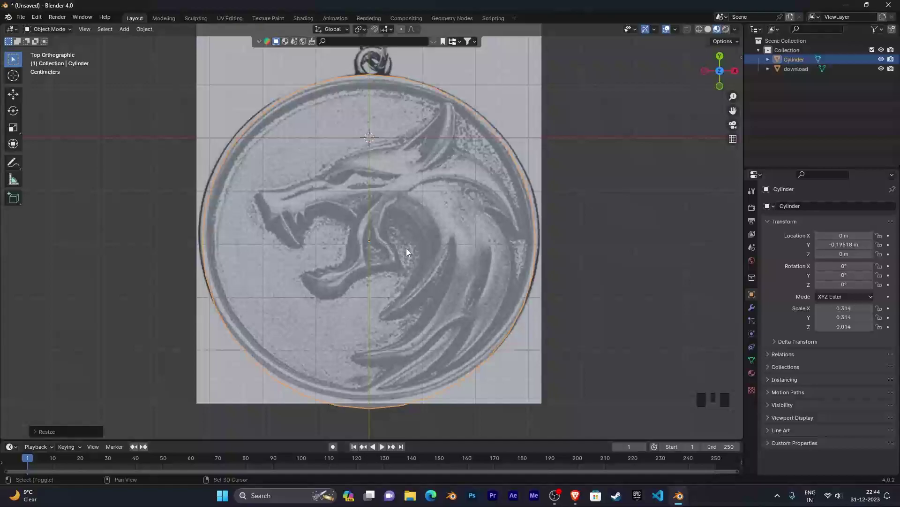
# Add a new Mesh > Plane at the origin from the Shift+A menu.
pyautogui.press('shift+a')
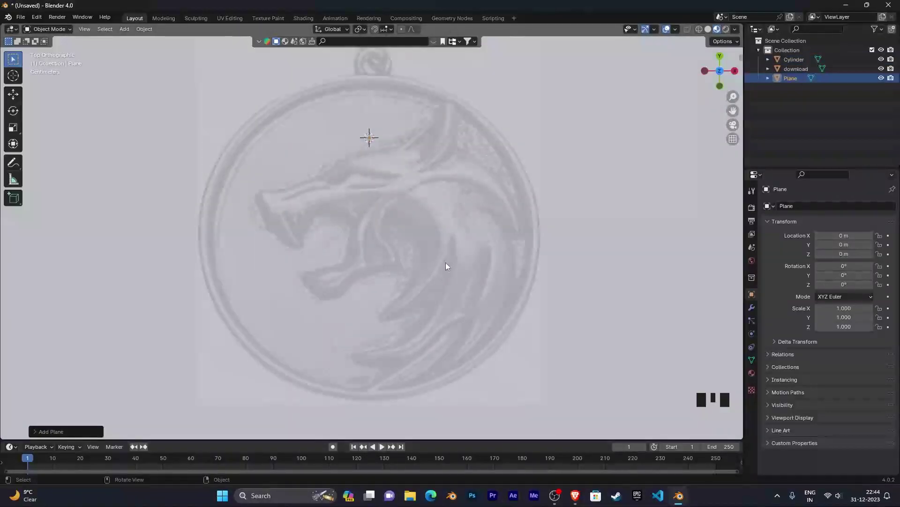
pyautogui.scroll(-3)
pyautogui.scroll(3)
pyautogui.scroll(-3)
pyautogui.scroll(3)
pyautogui.scroll(-3)
pyautogui.scroll(-3)
pyautogui.scroll(3)
pyautogui.scroll(-3)
pyautogui.scroll(3)
pyautogui.scroll(-3)
pyautogui.moveTo(494, 271); pyautogui.dragTo(583, 261)
# Shrink the new plane to about 0.096 scale, a small square over the medallion's upper disc.
pyautogui.press('s')
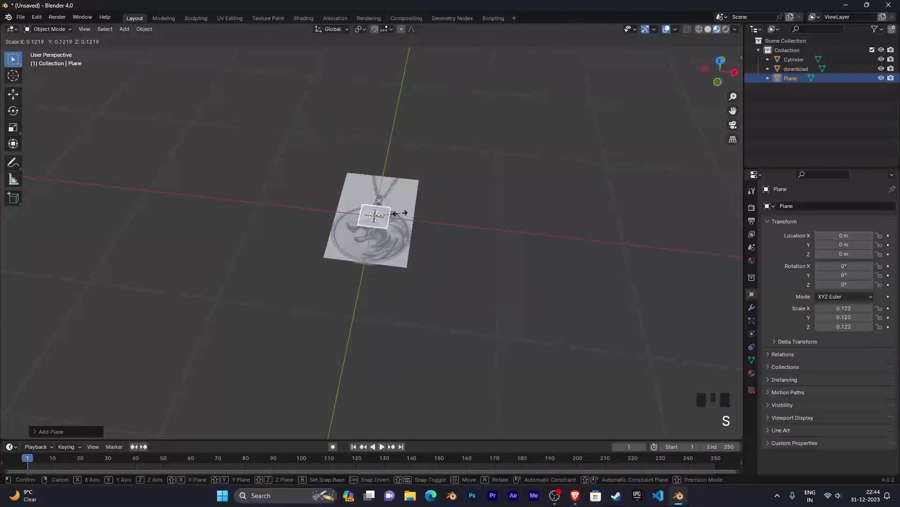
pyautogui.moveTo(467, 249); pyautogui.dragTo(469, 263)
pyautogui.press('KP_7')
pyautogui.scroll(3)
pyautogui.moveTo(492, 209); pyautogui.dragTo(364, 194)
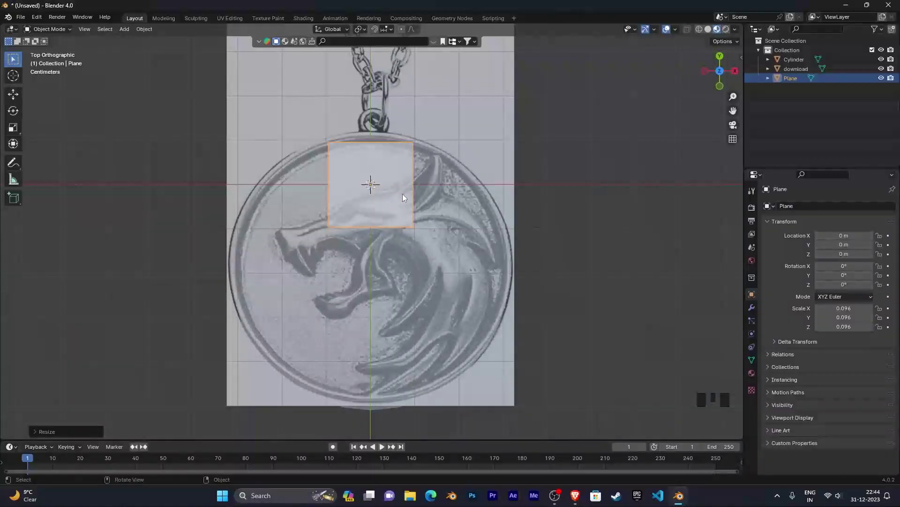
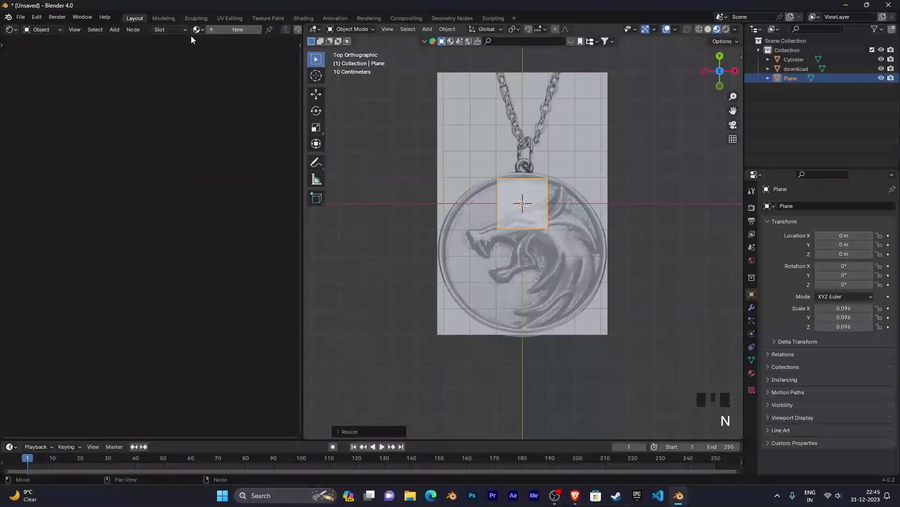
# Assign the download material to the plane and make it a separate single-user copy.
pyautogui.moveTo(200, 36); pyautogui.dragTo(232, 48)
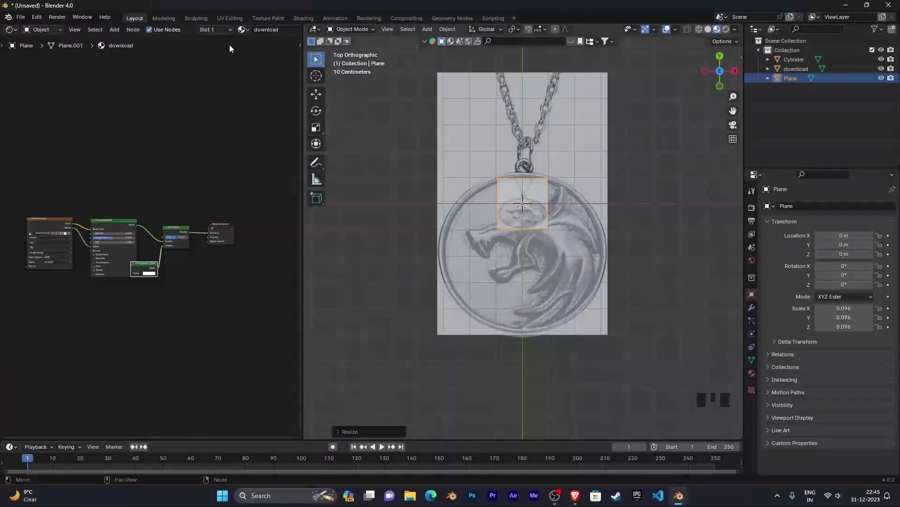
pyautogui.moveTo(120, 331); pyautogui.dragTo(172, 252)
pyautogui.scroll(3)
pyautogui.scroll(-3)
pyautogui.scroll(3)
pyautogui.middleClick(172, 253)
pyautogui.scroll(3)
pyautogui.moveTo(264, 88); pyautogui.dragTo(246, 30)
pyautogui.scroll(3)
pyautogui.scroll(-3)
pyautogui.scroll(3)
pyautogui.moveTo(295, 33); pyautogui.dragTo(202, 276)
pyautogui.moveTo(203, 276); pyautogui.dragTo(81, 178)
pyautogui.click(80, 177)
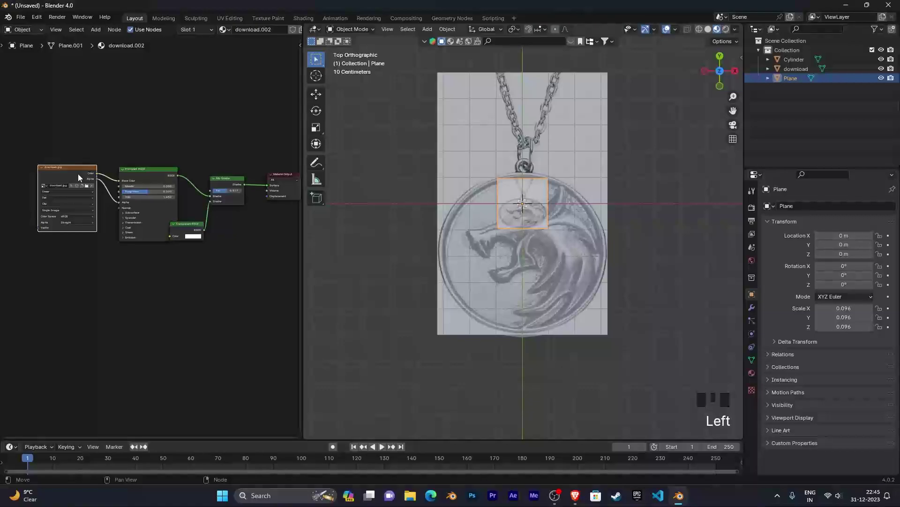
# Delete the Image Texture node, set Mix Fac to 0.925, and close the node editor.
pyautogui.press('Delete')
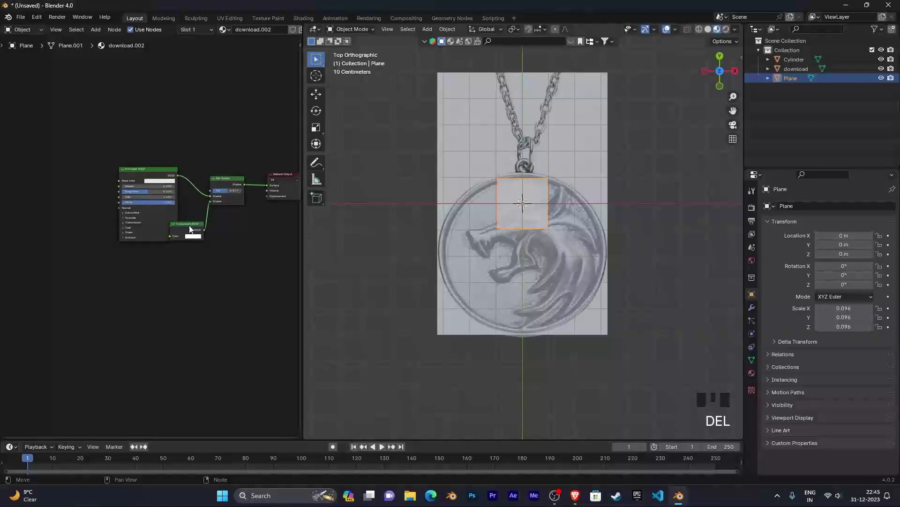
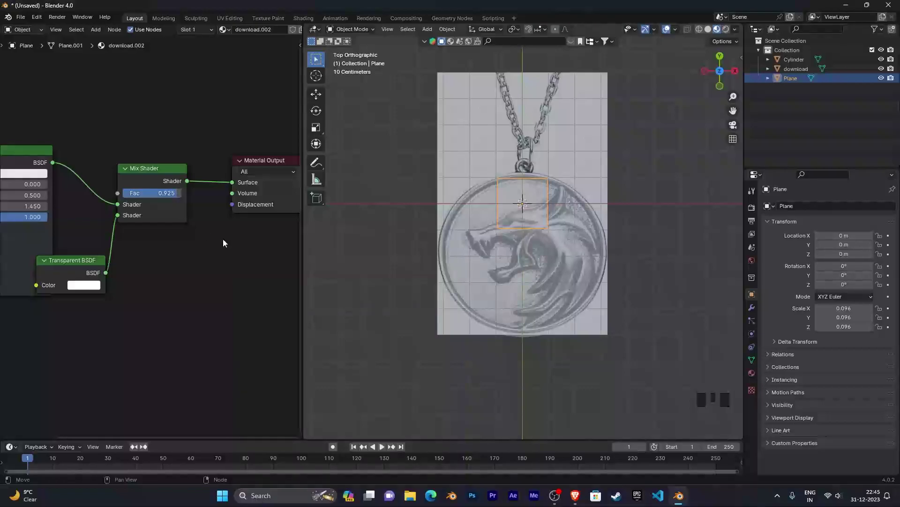
pyautogui.moveTo(306, 265); pyautogui.dragTo(526, 270)
pyautogui.moveTo(526, 270); pyautogui.dragTo(440, 275)
# Turn off selectability for the download reference image in the Outliner.
pyautogui.click(440, 275)
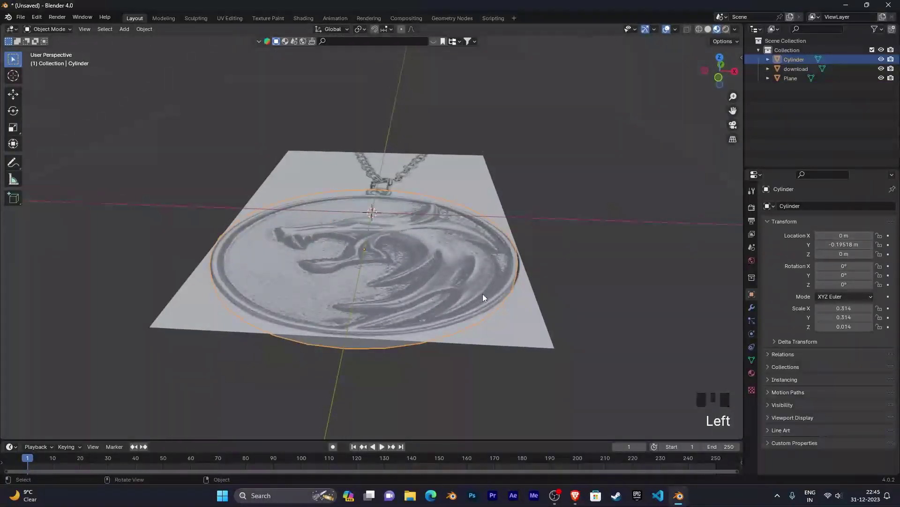
pyautogui.click(478, 173)
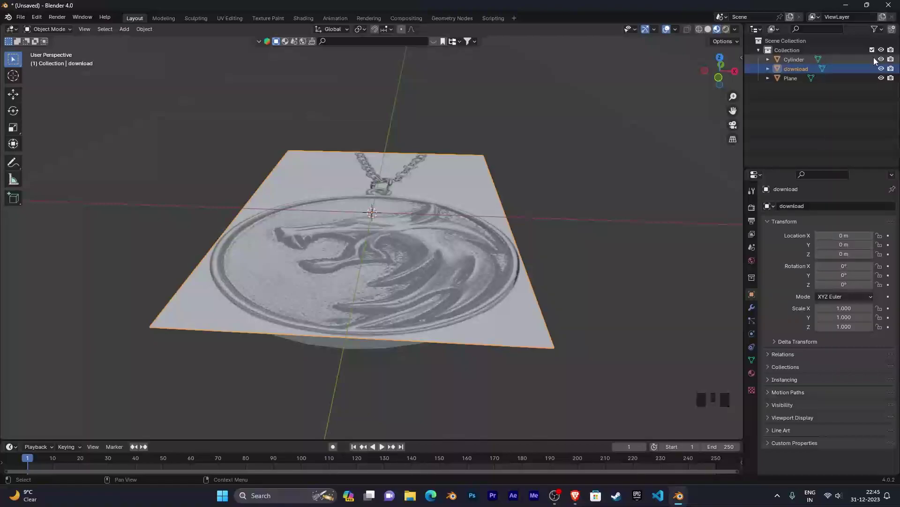
pyautogui.moveTo(884, 32); pyautogui.dragTo(865, 32)
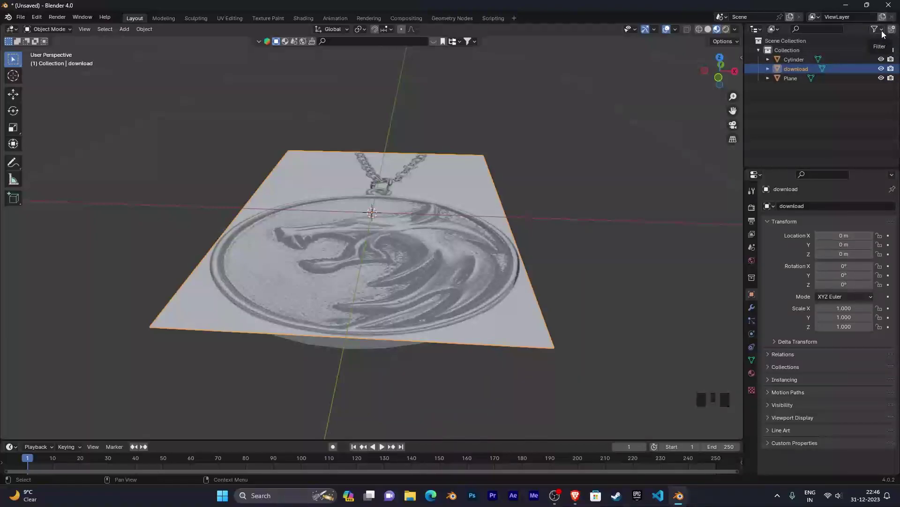
pyautogui.moveTo(883, 34); pyautogui.dragTo(813, 65)
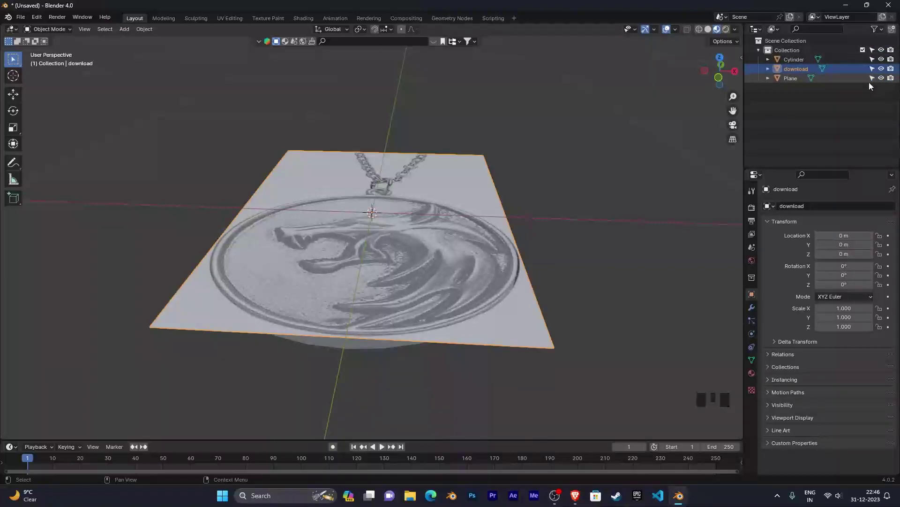
pyautogui.click(874, 71)
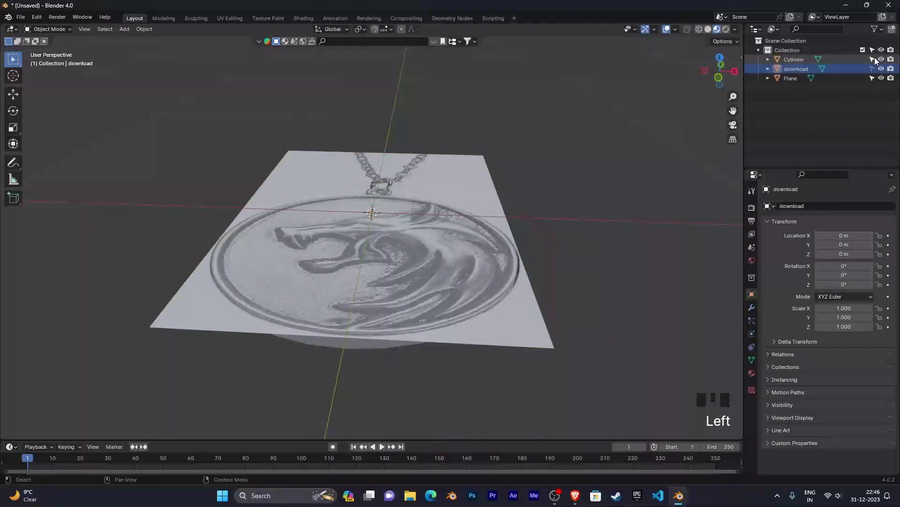
pyautogui.click(874, 61)
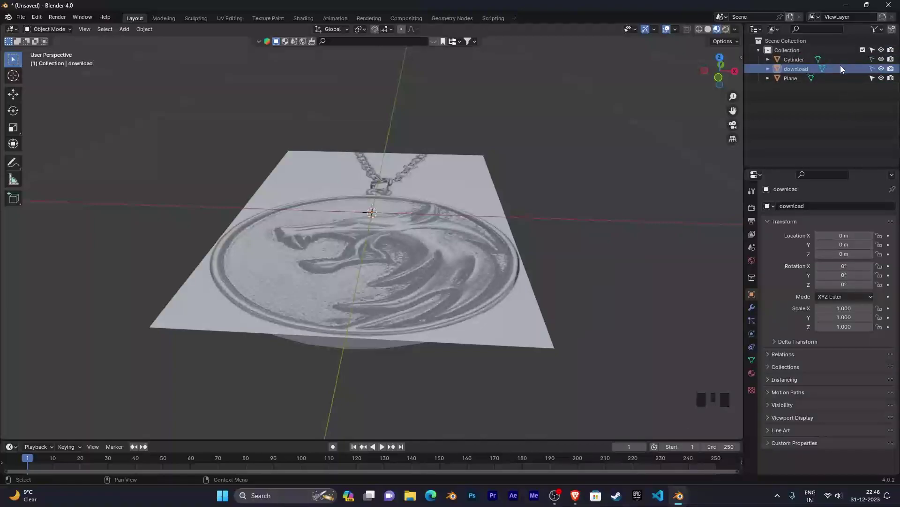
# Turn off selectability for the Cylinder, leaving only the small Plane pickable.
pyautogui.click(386, 318)
pyautogui.click(364, 346)
pyautogui.click(354, 350)
pyautogui.doubleClick(349, 348)
pyautogui.click(506, 339)
pyautogui.click(540, 339)
pyautogui.click(336, 346)
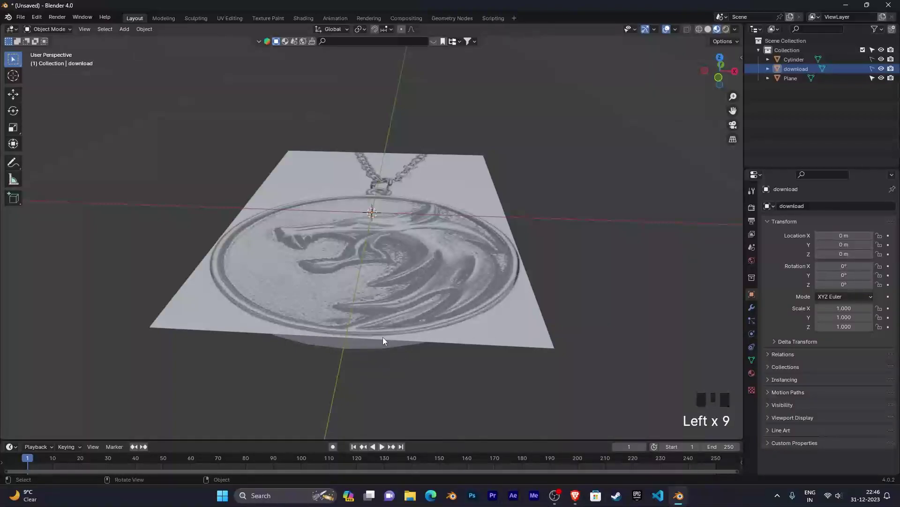
pyautogui.click(472, 318)
pyautogui.click(413, 334)
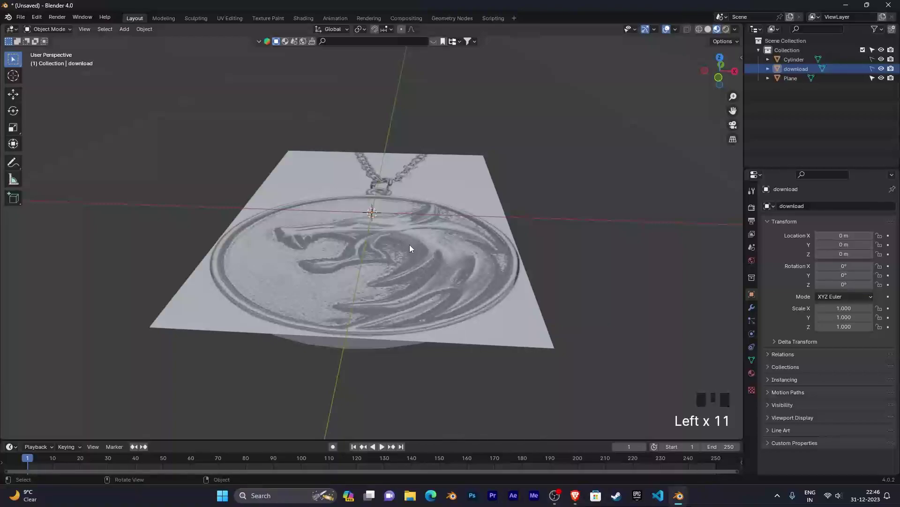
# Select the small Plane and view the medallion straight from the top, centred and zoomed in.
pyautogui.click(385, 227)
pyautogui.moveTo(437, 227); pyautogui.dragTo(481, 308)
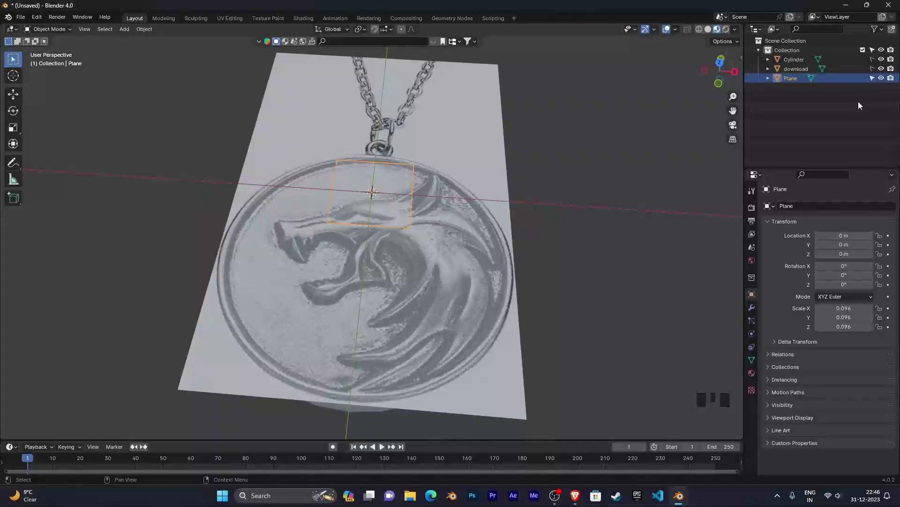
pyautogui.moveTo(451, 311); pyautogui.dragTo(429, 246)
pyautogui.moveTo(504, 247); pyautogui.dragTo(497, 244)
pyautogui.press('KP_7')
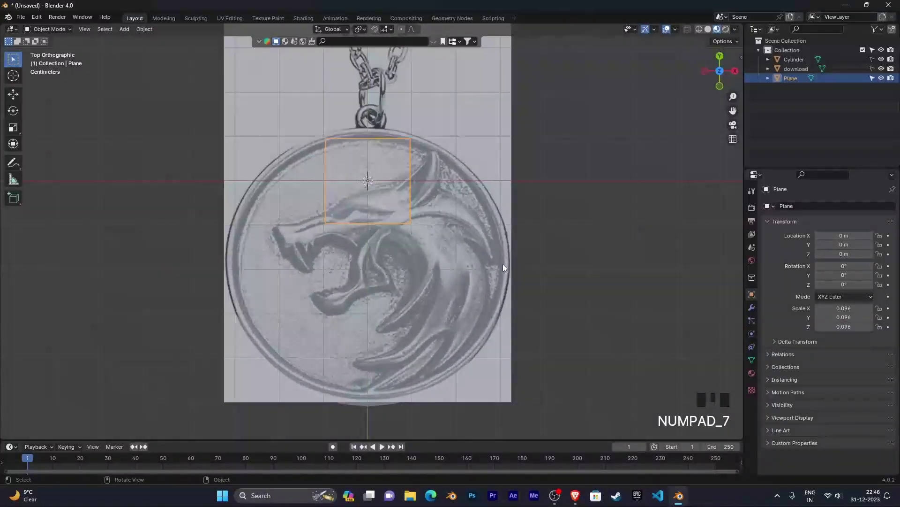
pyautogui.scroll(3)
pyautogui.scroll(-3)
pyautogui.scroll(3)
pyautogui.moveTo(518, 218); pyautogui.dragTo(472, 221)
# Edit the Plane and grab, shrink and rotate its face to sit over the wolf's snout.
pyautogui.press('Tab')
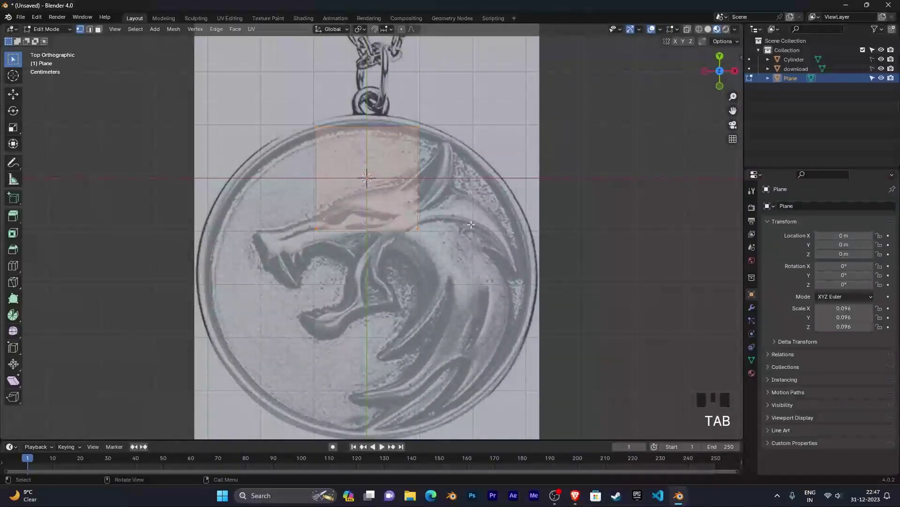
pyautogui.press('g')
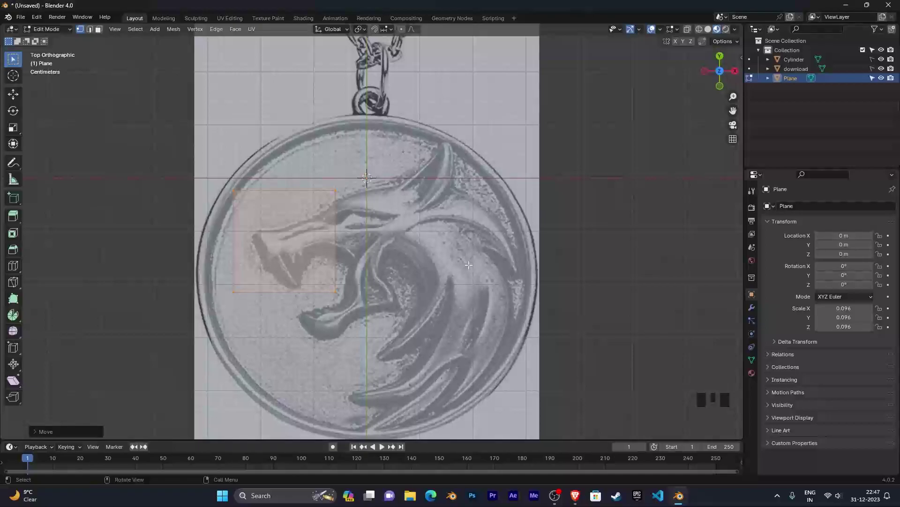
pyautogui.press('s')
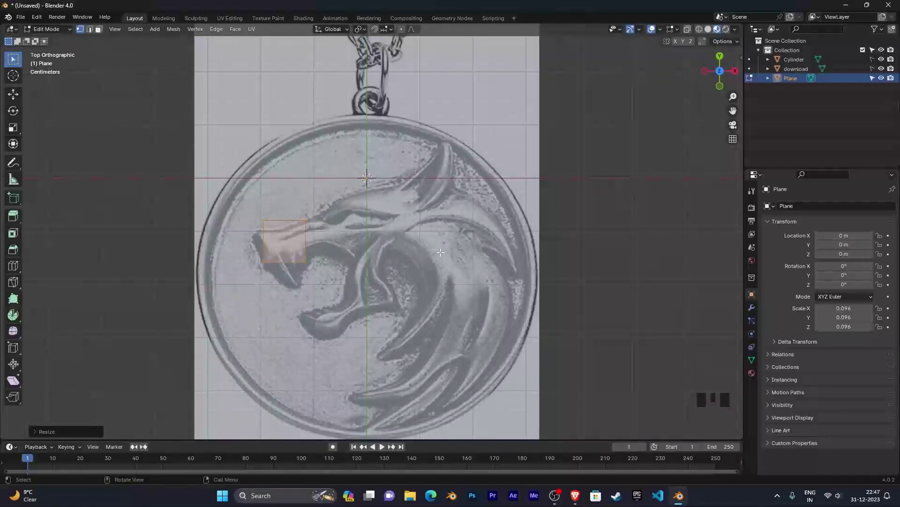
pyautogui.press('r')
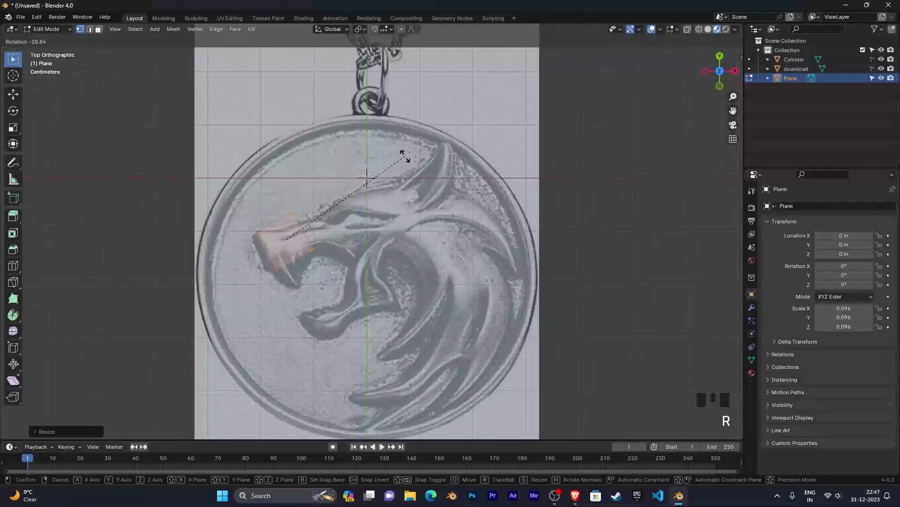
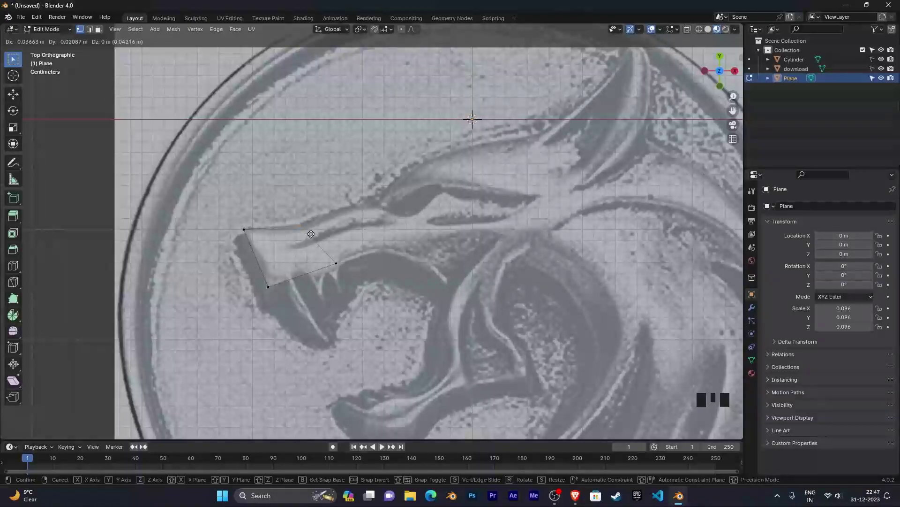
# Select the four corners of the snout shape one by one.
pyautogui.click(289, 215)
pyautogui.click(372, 239)
pyautogui.click(313, 243)
pyautogui.click(350, 227)
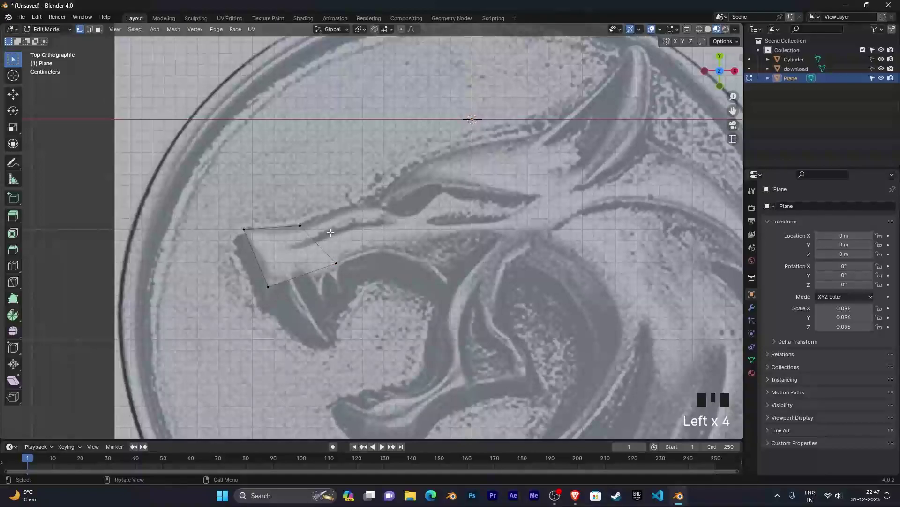
# Place the top corner on the upper jaw line, then extrude new geometry from the shape.
pyautogui.click(322, 238)
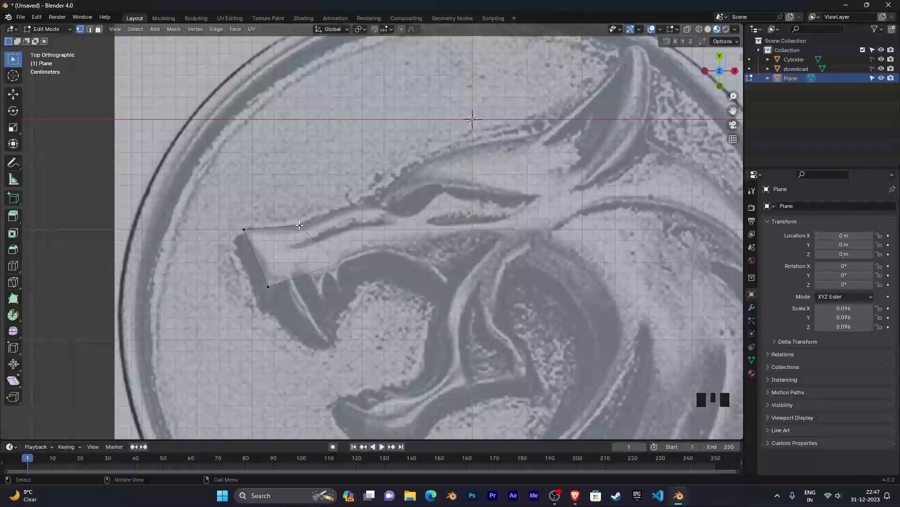
pyautogui.click(300, 222)
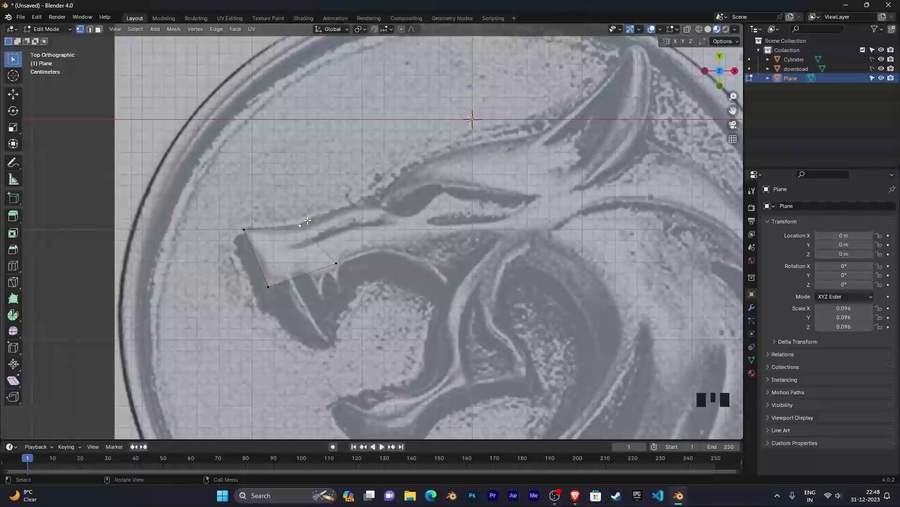
pyautogui.click(289, 207)
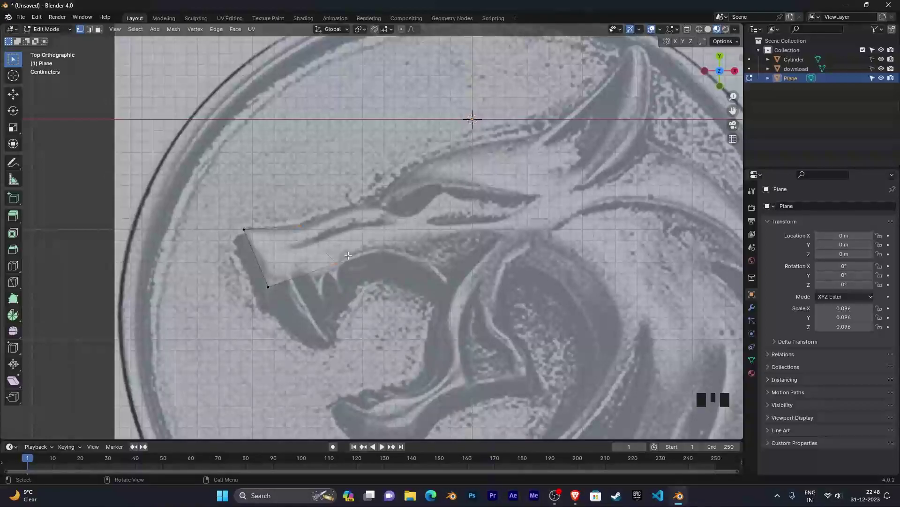
pyautogui.press('e')
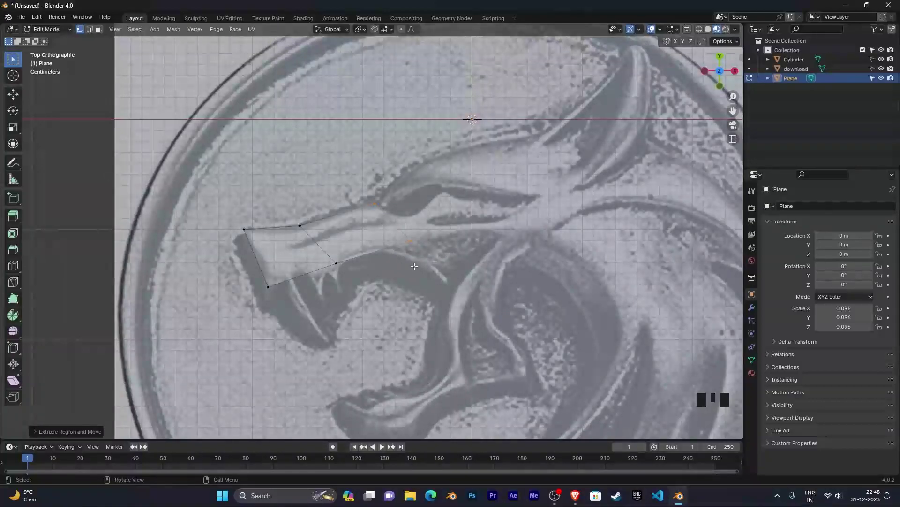
pyautogui.scroll(3)
pyautogui.scroll(-3)
pyautogui.scroll(3)
pyautogui.scroll(-3)
pyautogui.scroll(3)
pyautogui.scroll(-3)
pyautogui.scroll(-3)
pyautogui.moveTo(519, 284); pyautogui.dragTo(473, 244)
pyautogui.moveTo(474, 244); pyautogui.dragTo(506, 258)
pyautogui.moveTo(506, 259); pyautogui.dragTo(508, 223)
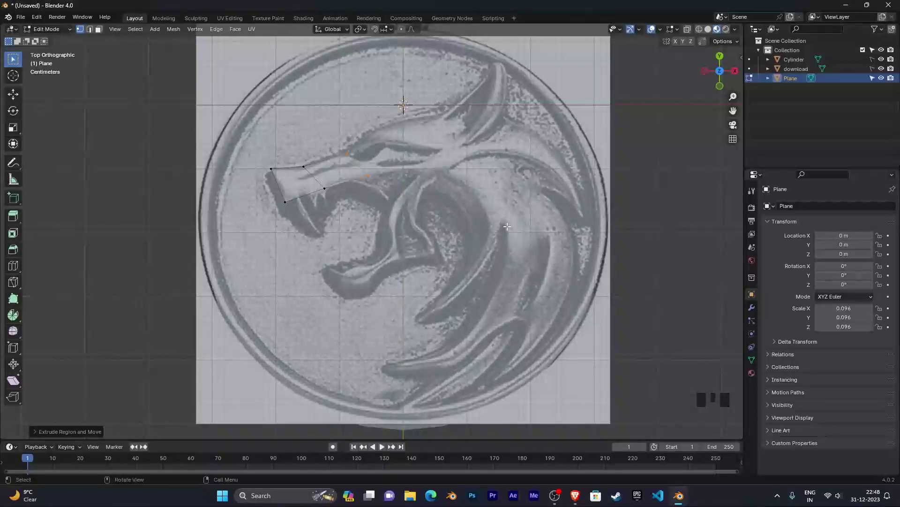
pyautogui.moveTo(468, 218); pyautogui.dragTo(447, 174)
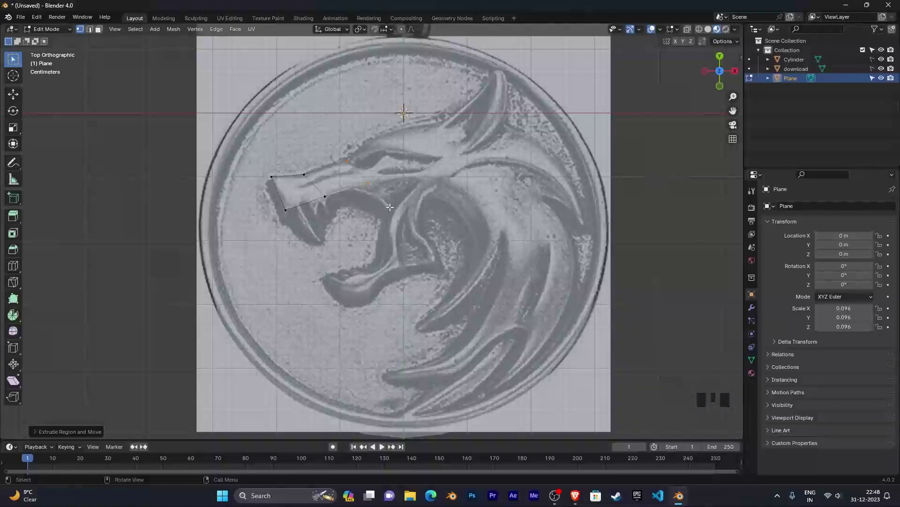
pyautogui.moveTo(471, 238); pyautogui.dragTo(580, 332)
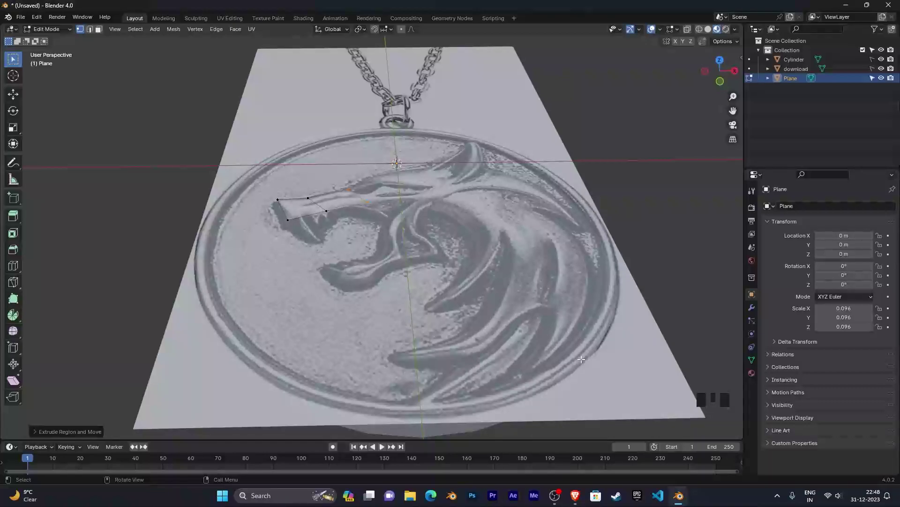
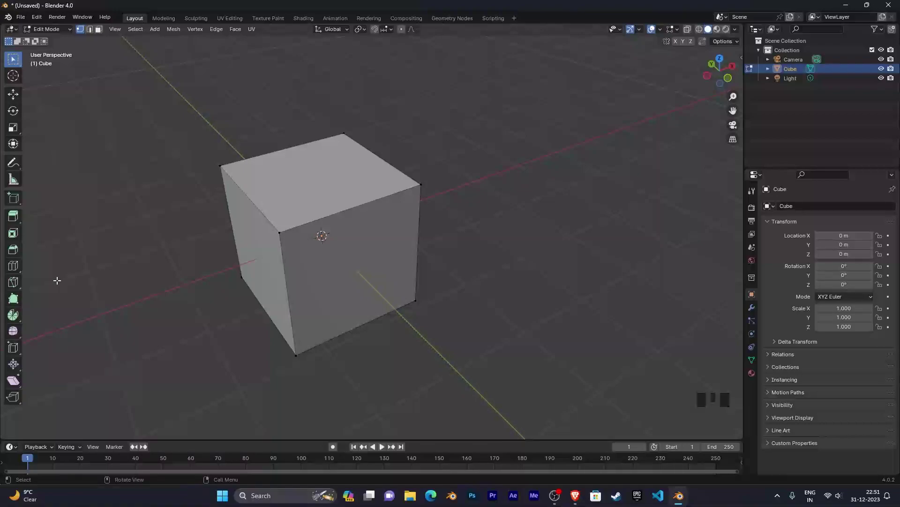
# Start a knife cut on the default cube's top face in the new scene.
pyautogui.press('k')
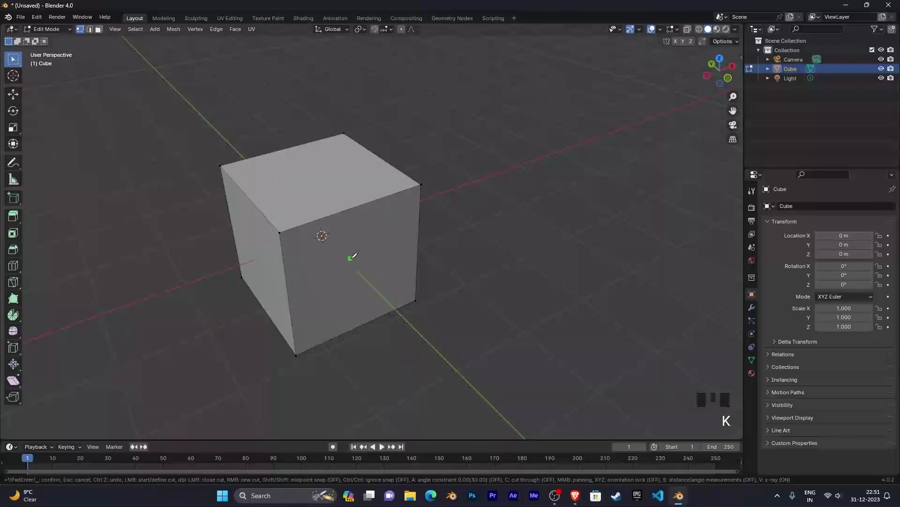
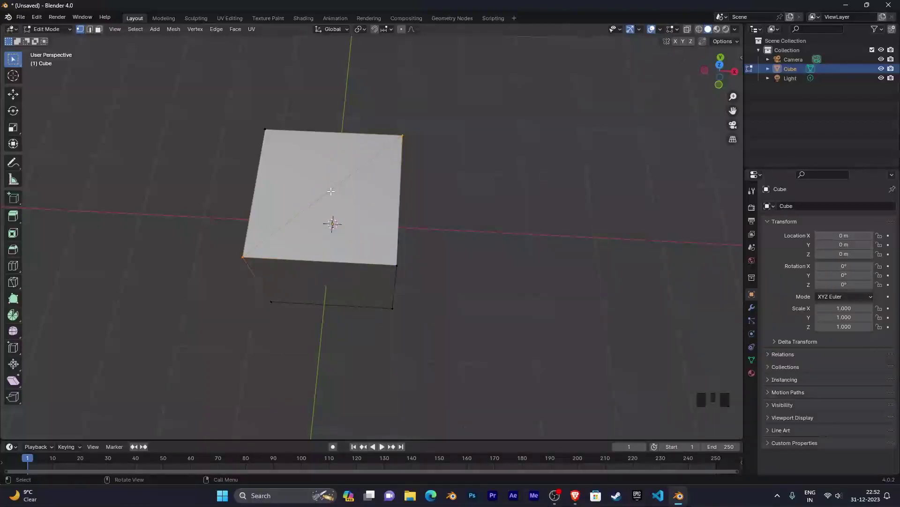
# Begin a second knife cut diagonally across the cube's top face.
pyautogui.press('k')
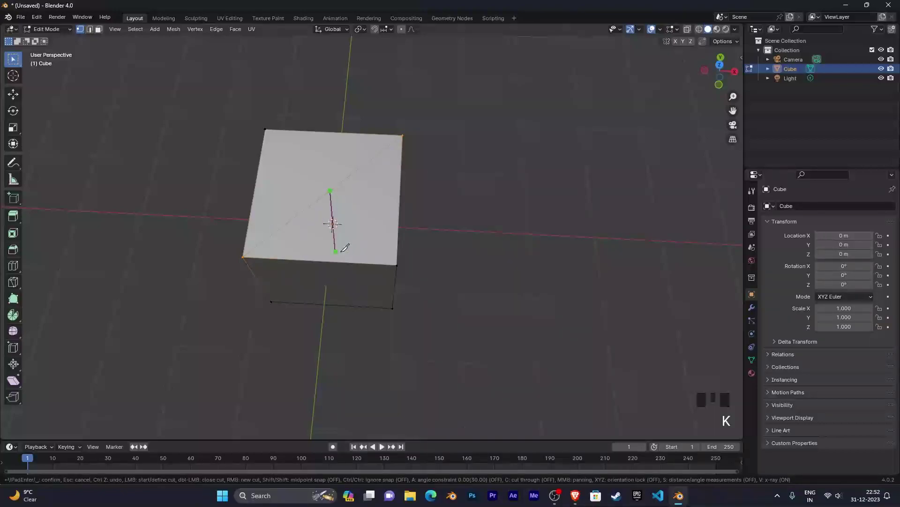
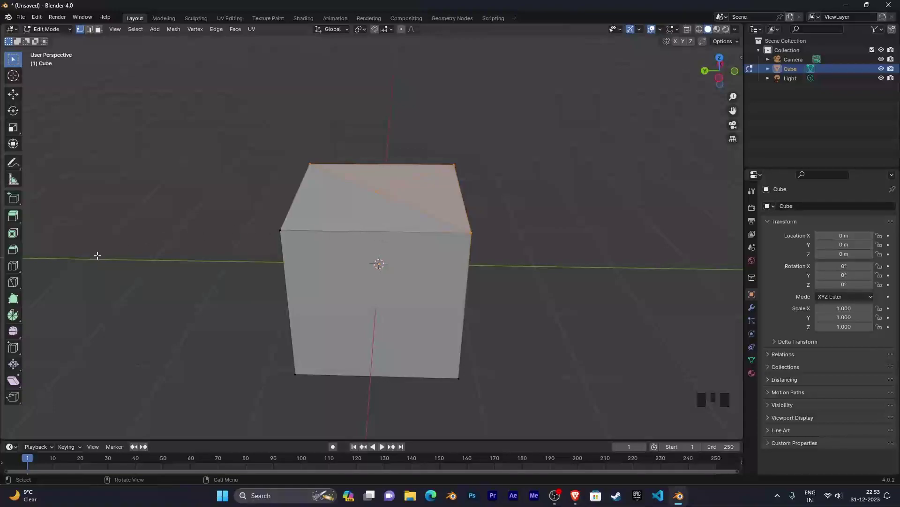
# Start a knife cut at the left edge of the cube's front face.
pyautogui.press('k')
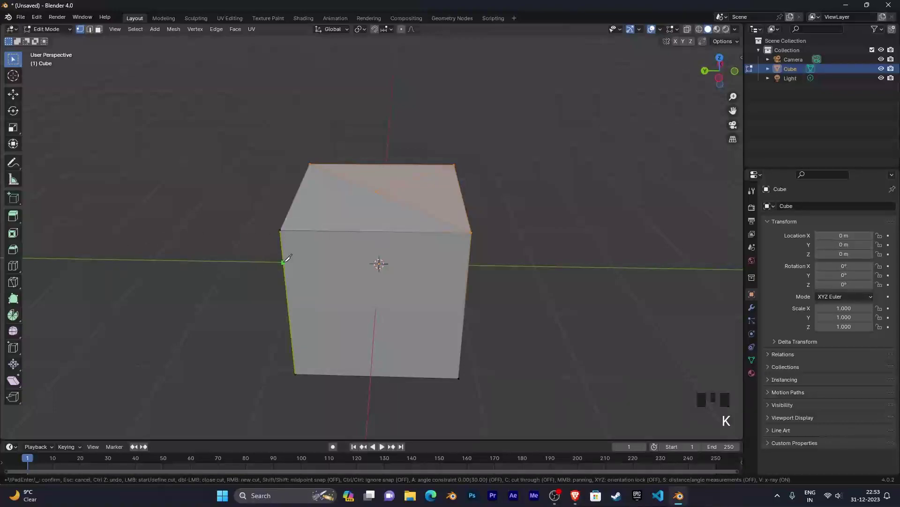
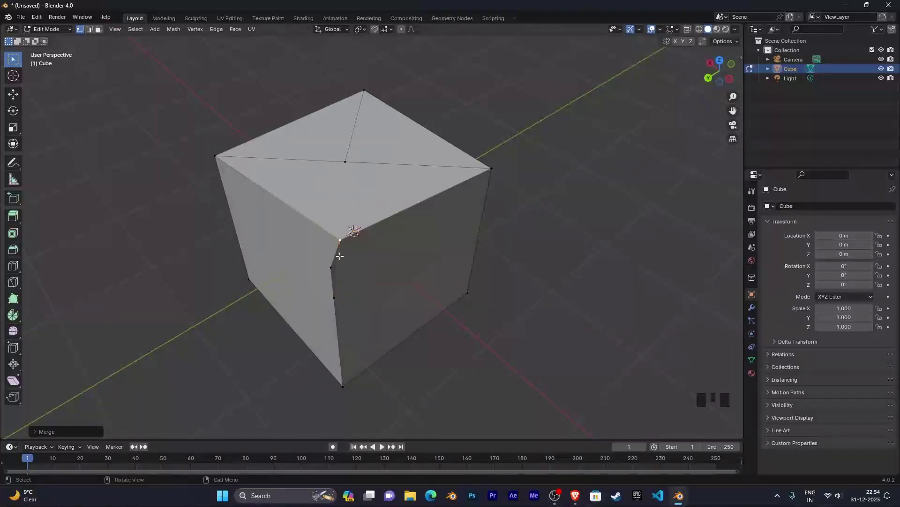
pyautogui.moveTo(417, 259); pyautogui.dragTo(329, 269)
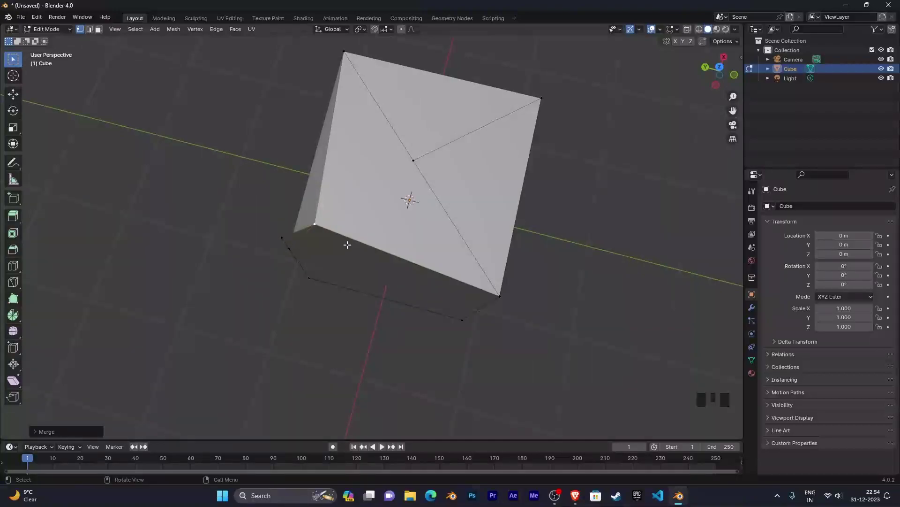